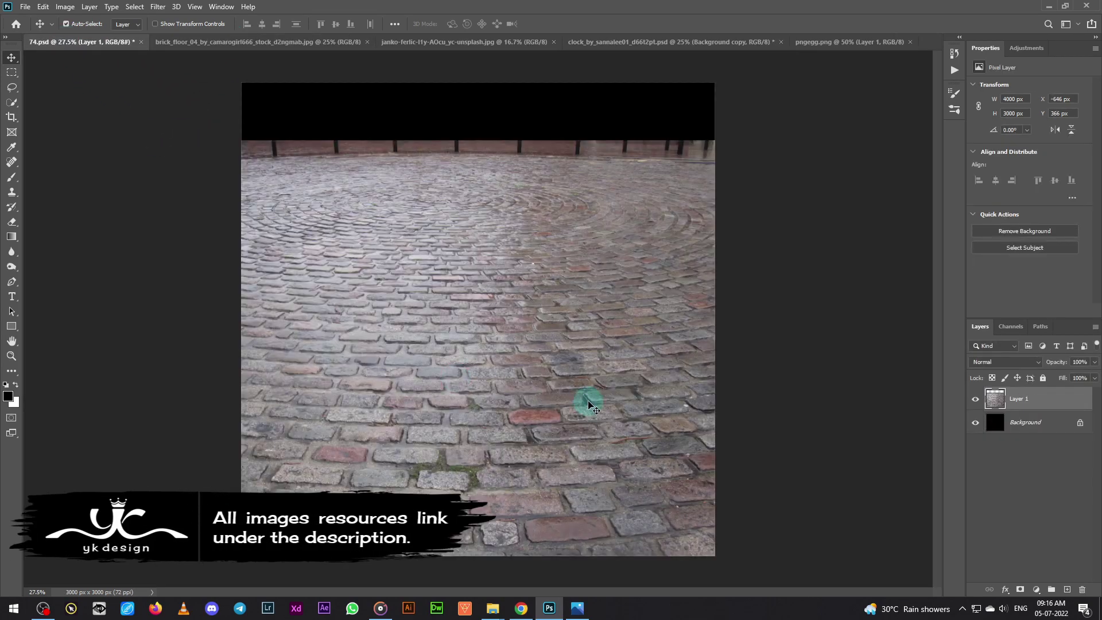
Scale the brick floor layer to cover the lower canvas and commit the transform.
key("ctrl+t")
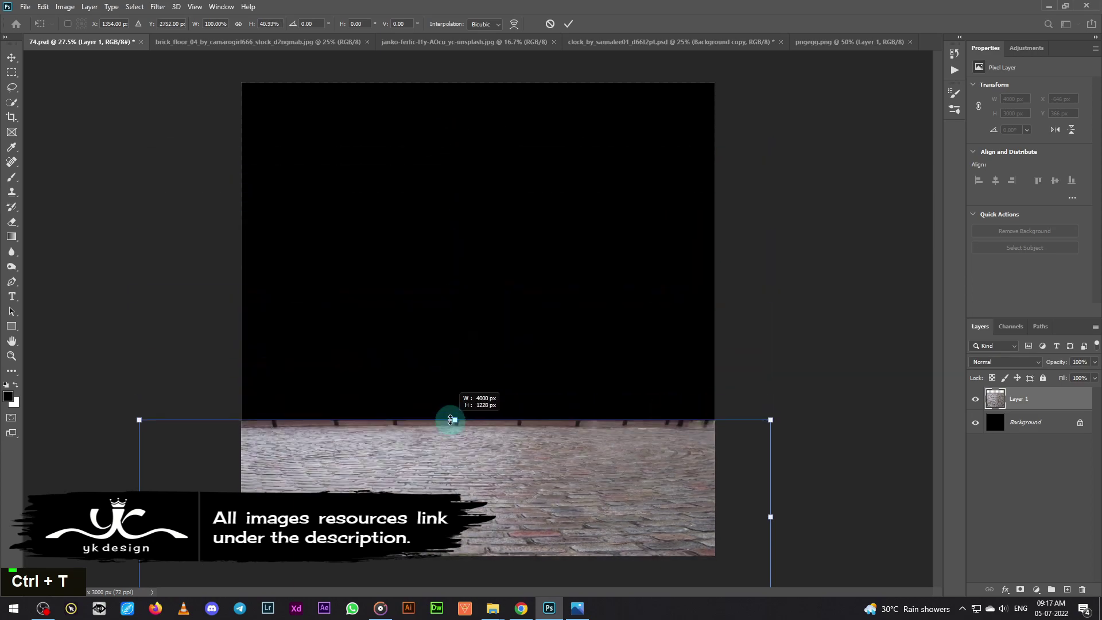
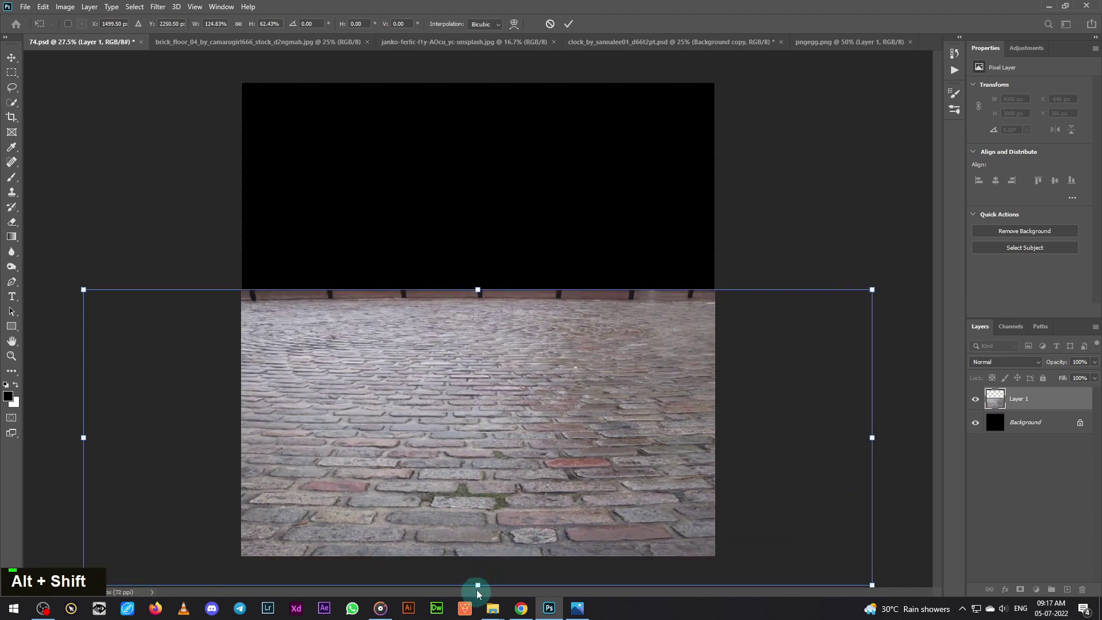
key("ctrl+t")
key("Return")
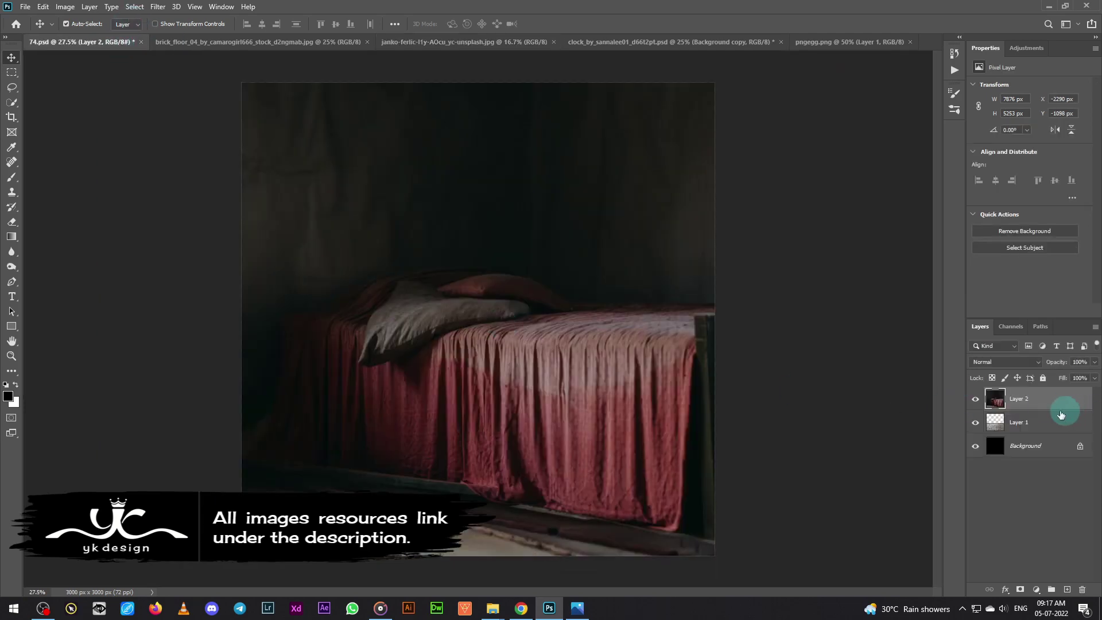
Begin free-transforming the bedroom photo layer to fit above the brick floor.
key("ctrl+t")
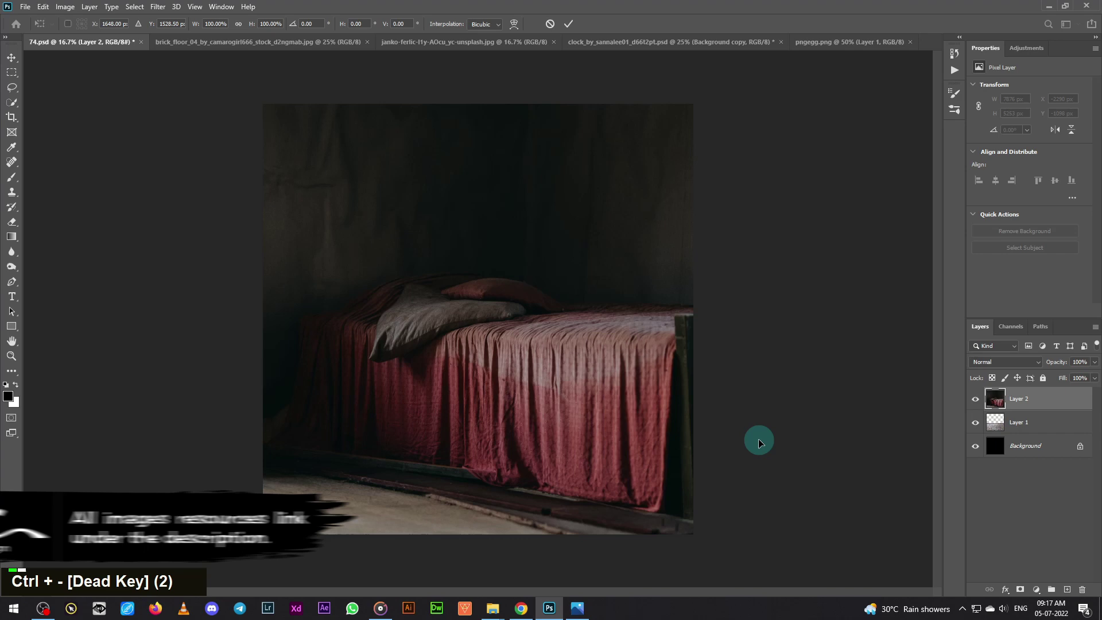
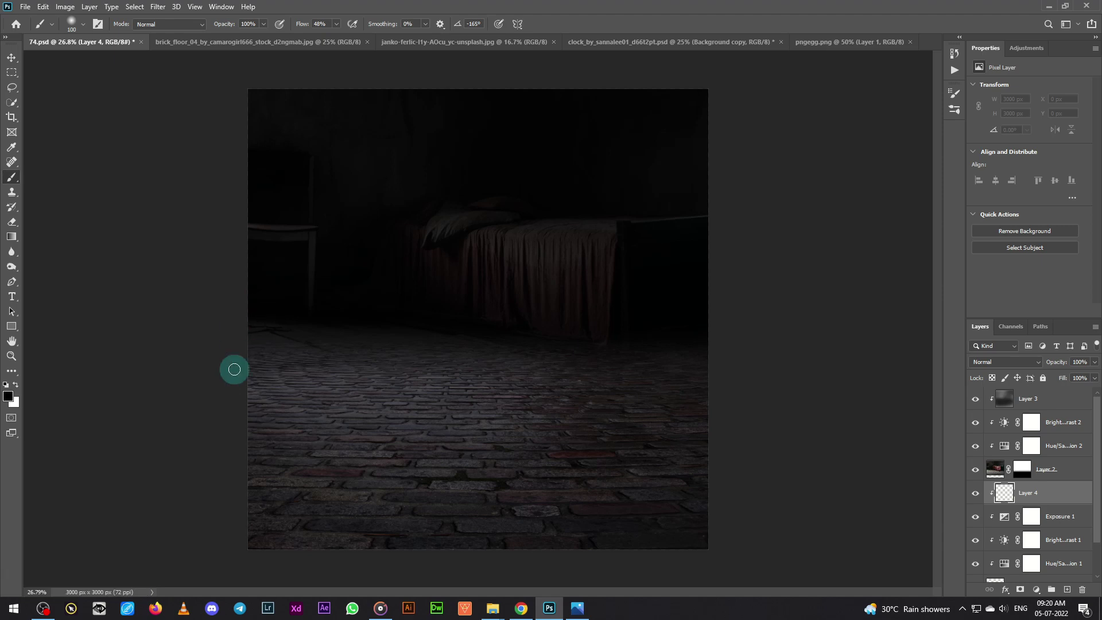
Enlarge the brush and paint a soft pool of light on Layer 4 at the floor's centre.
key("]")
type("]]]]]]]]]]]]]]]")
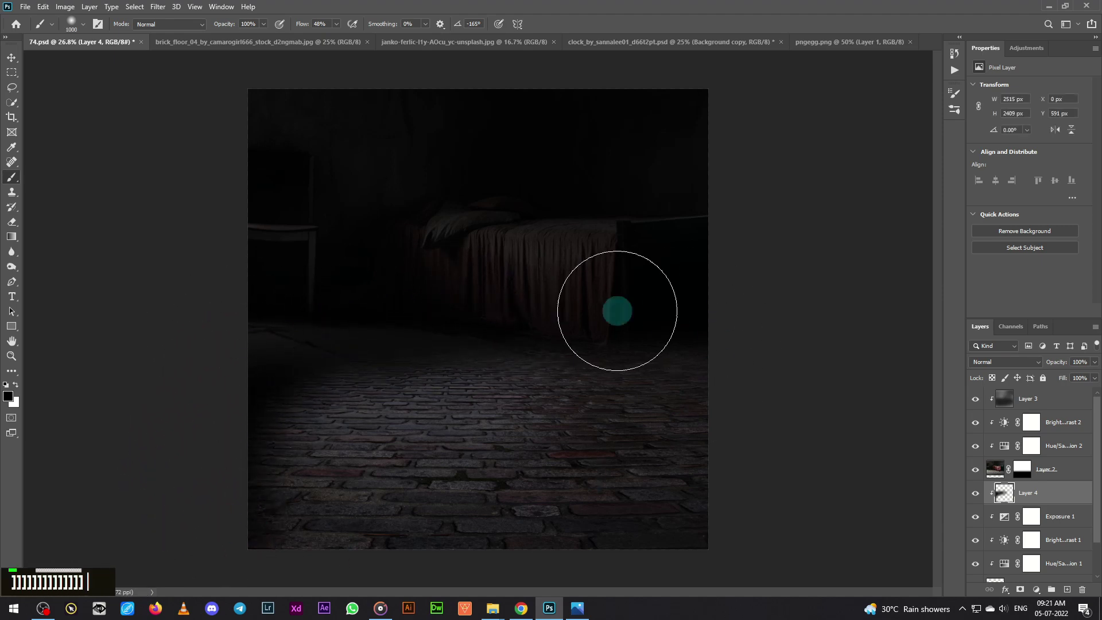
type("]")
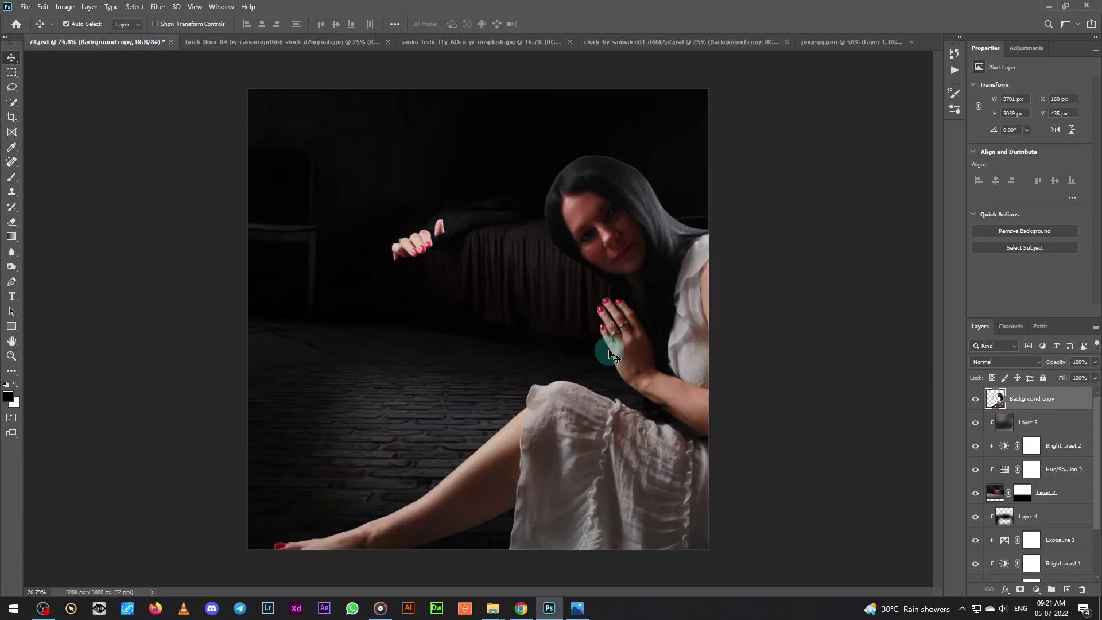
Scale and seat the cut-out woman on the floor, then resize the bedroom layer behind her.
key("ctrl+t")
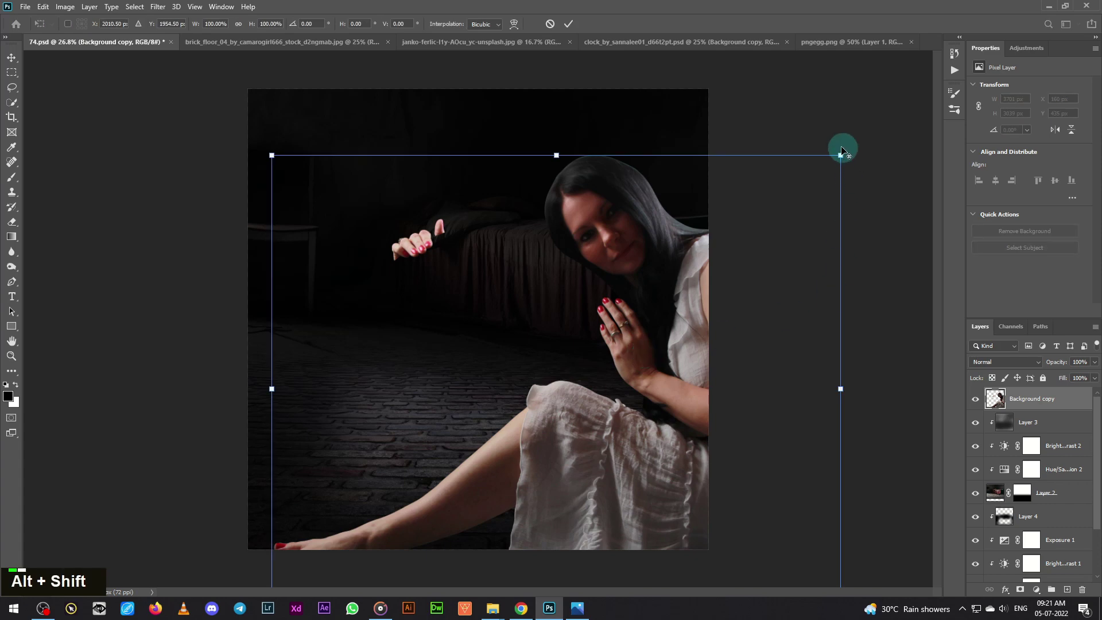
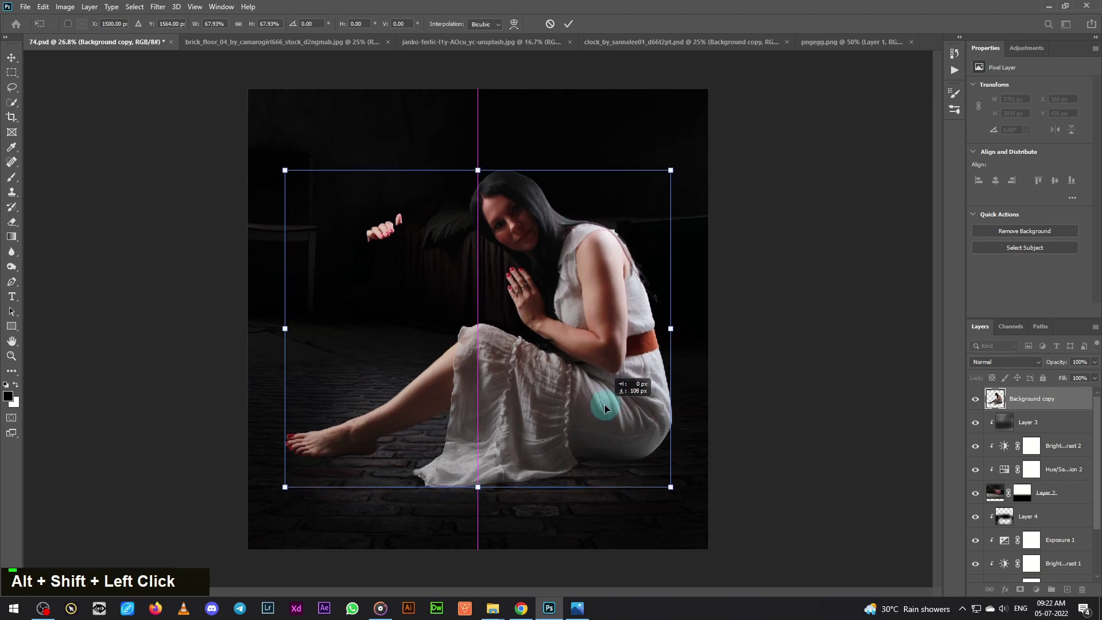
key("Return")
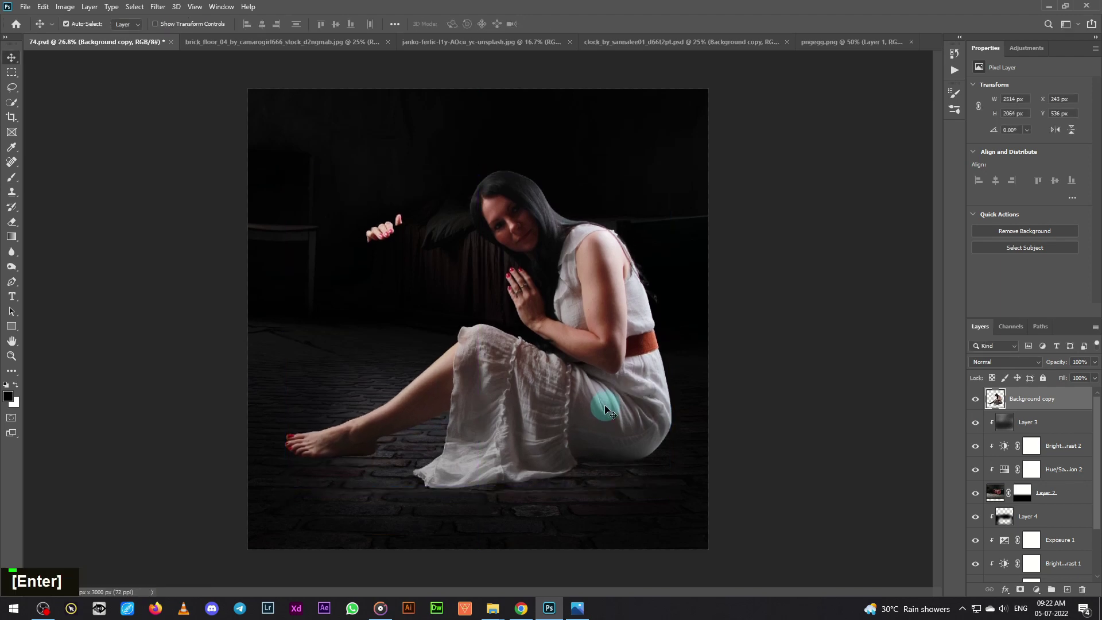
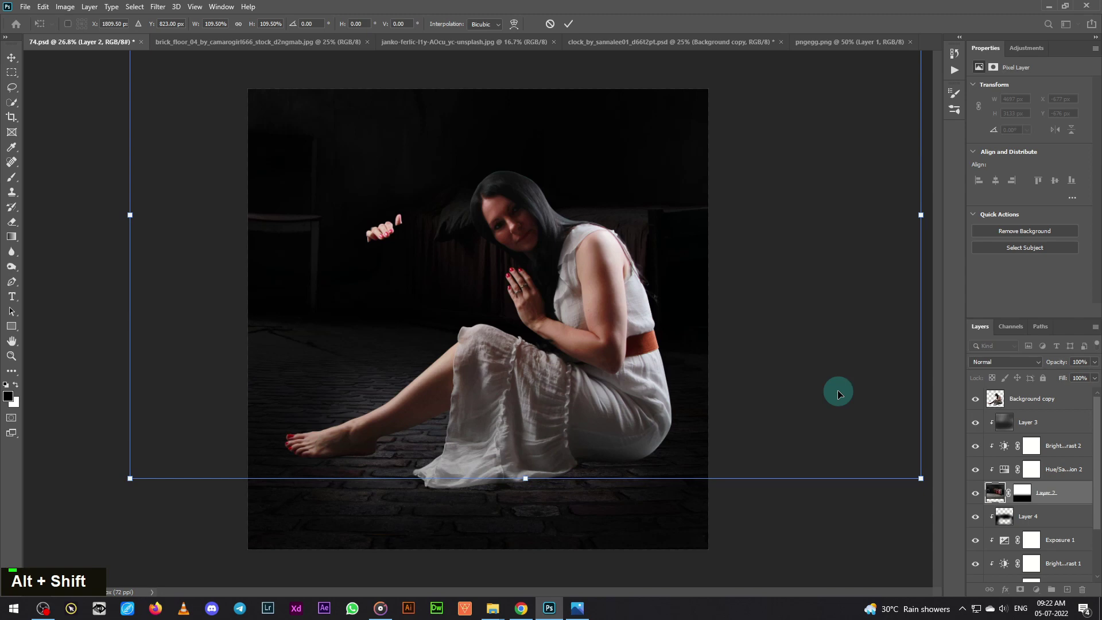
key("Return")
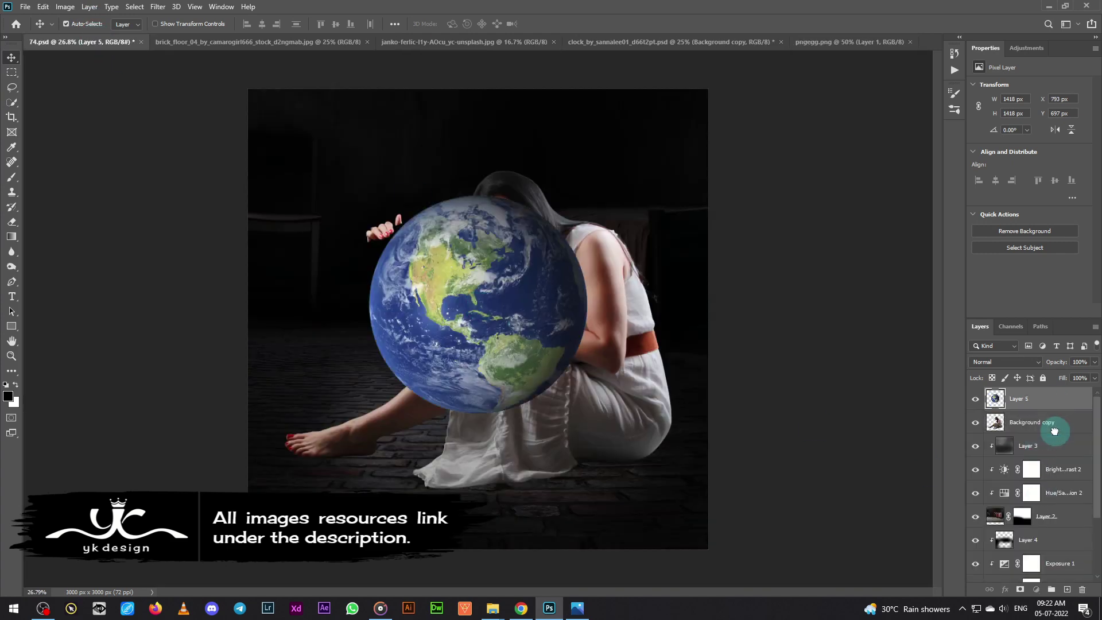
Scale the Earth globe and position it behind the woman between her hands.
key("ctrl+t")
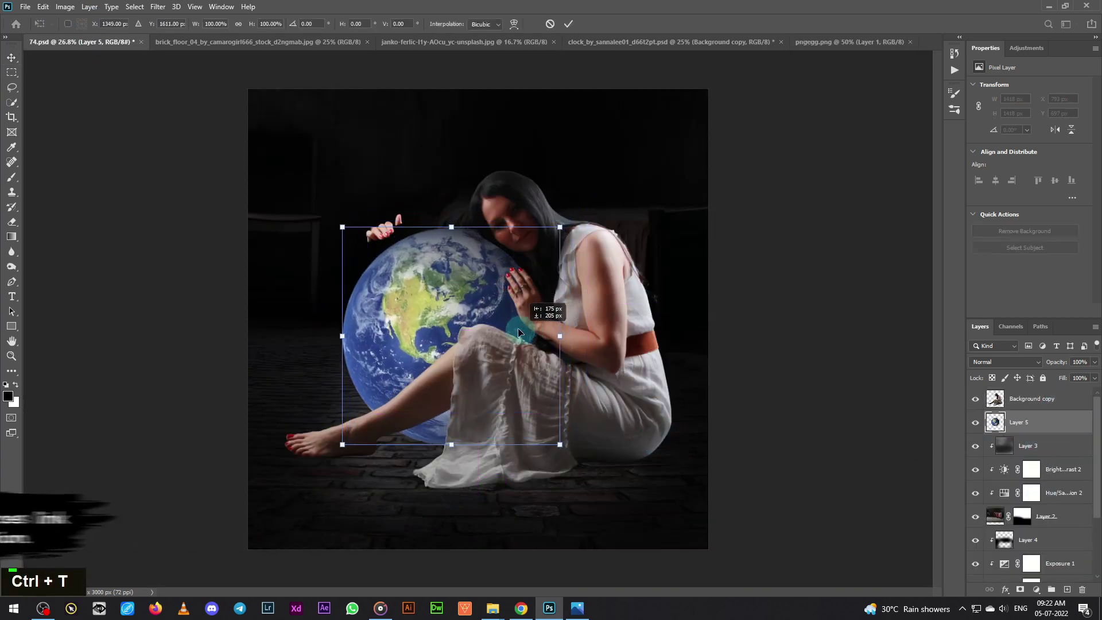
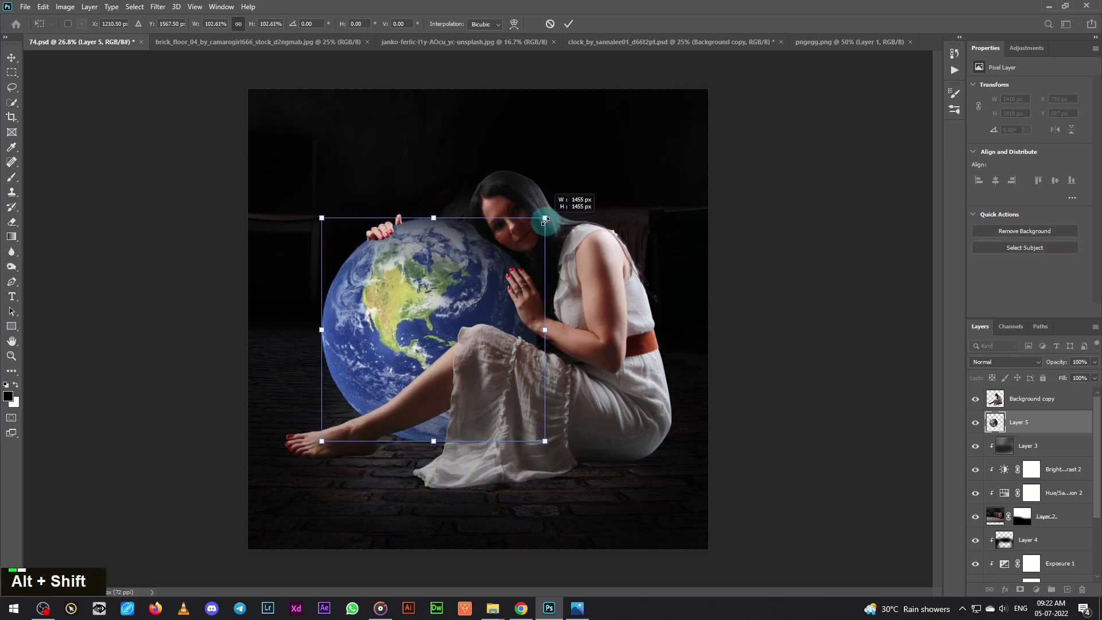
key("Right")
key("Right")
key("Left")
key("Left")
key("Right")
key("Right")
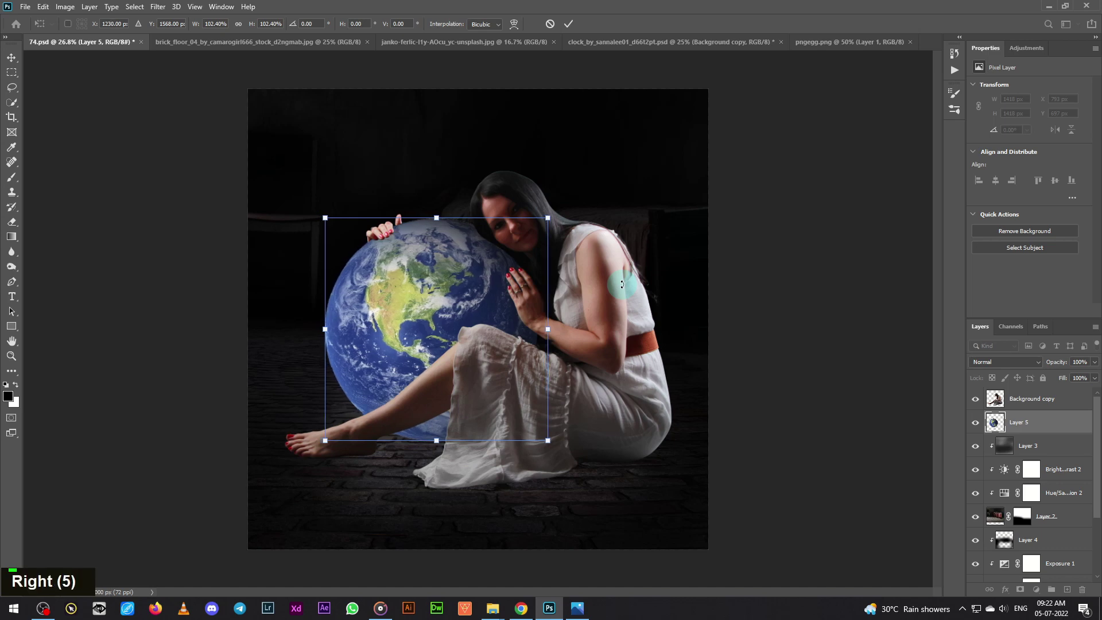
key("Return")
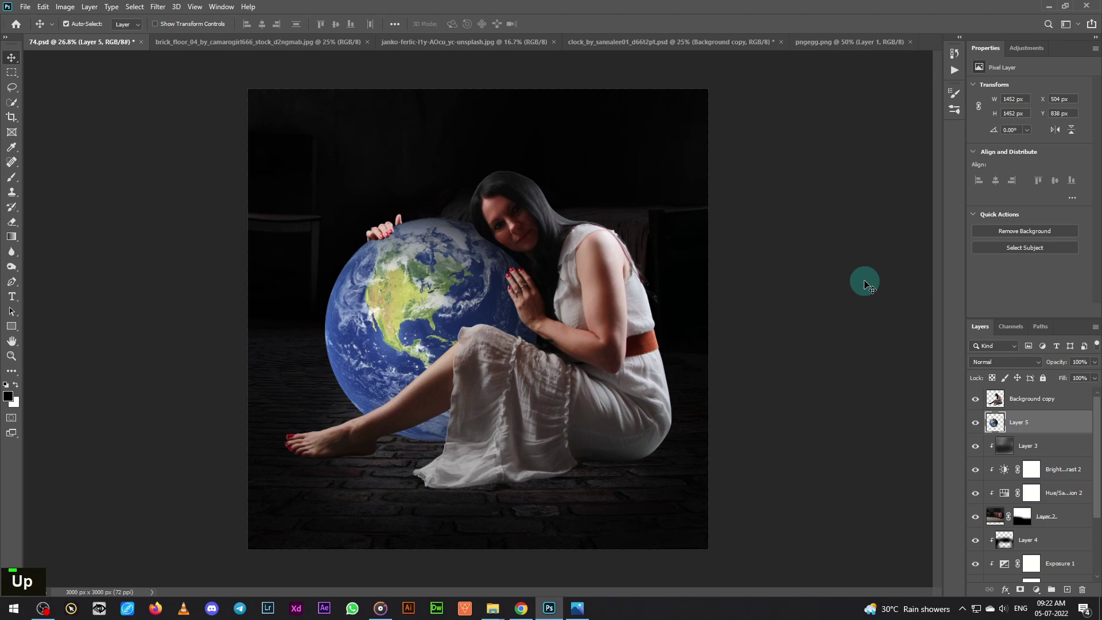
Nudge the globe slightly right and down into its final hugged position.
key("Right")
key("Right")
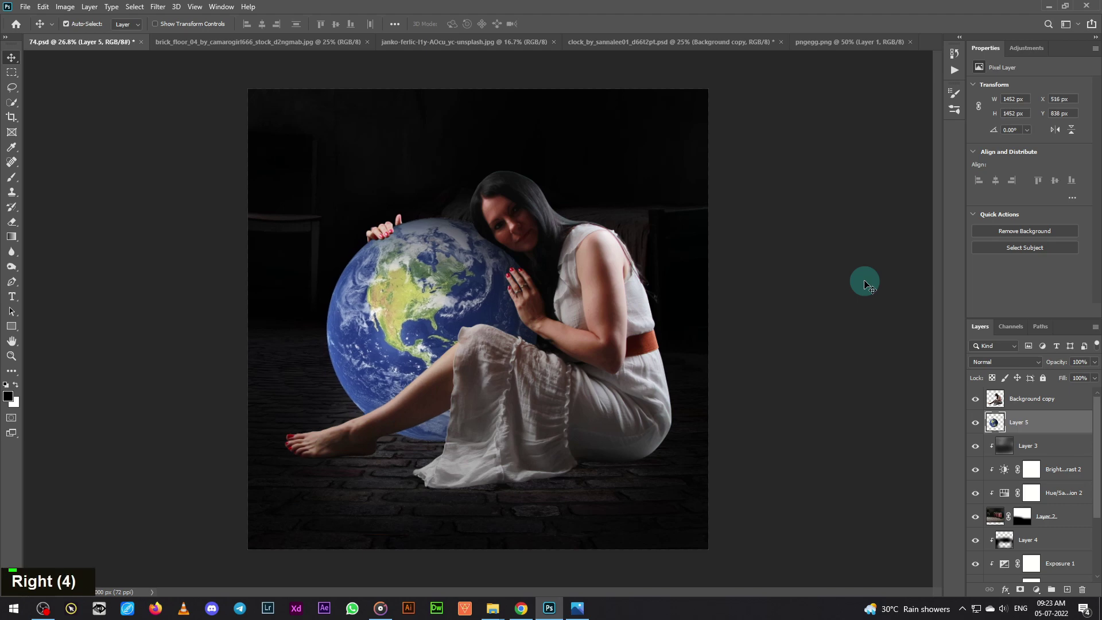
key("Up")
key("Down")
key("Down")
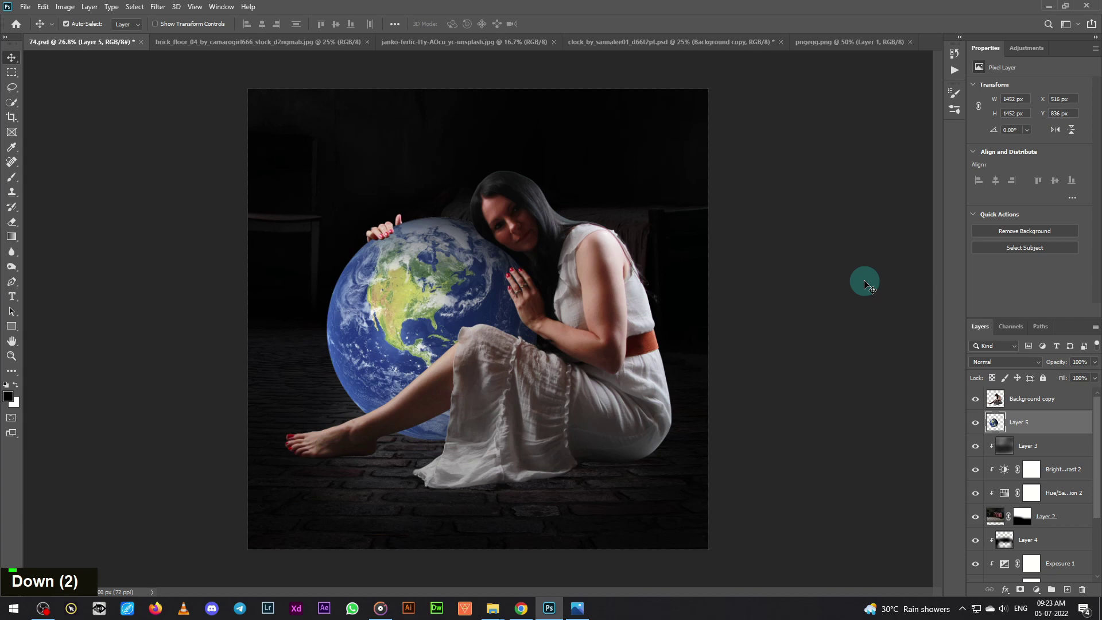
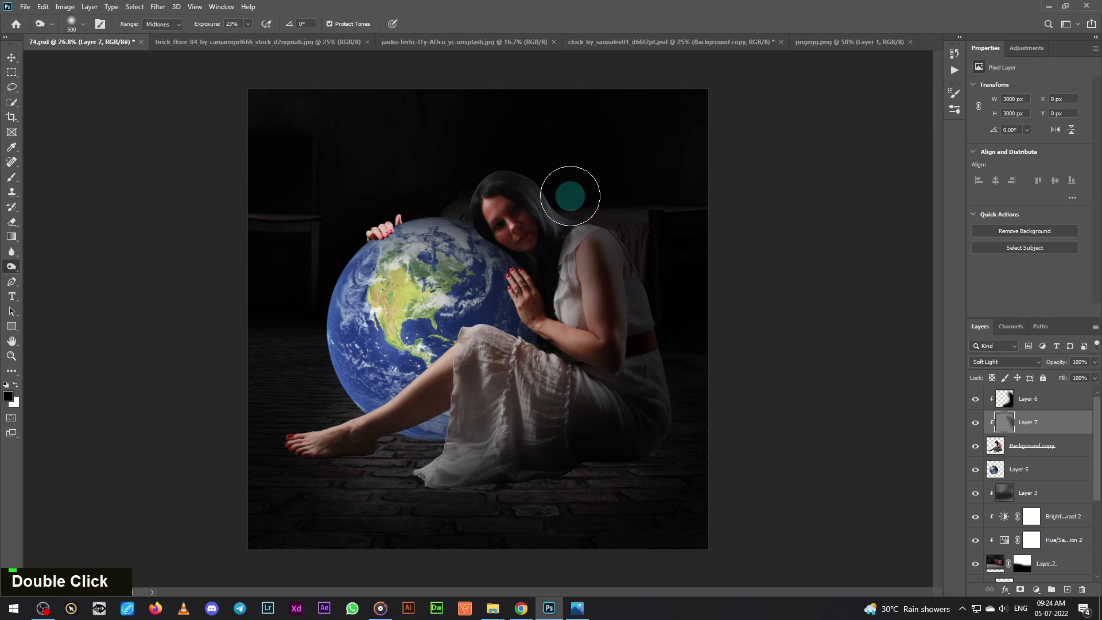
Shrink the brush and burn darker shading onto the woman's edges via the clipped grey layer.
type("[[")
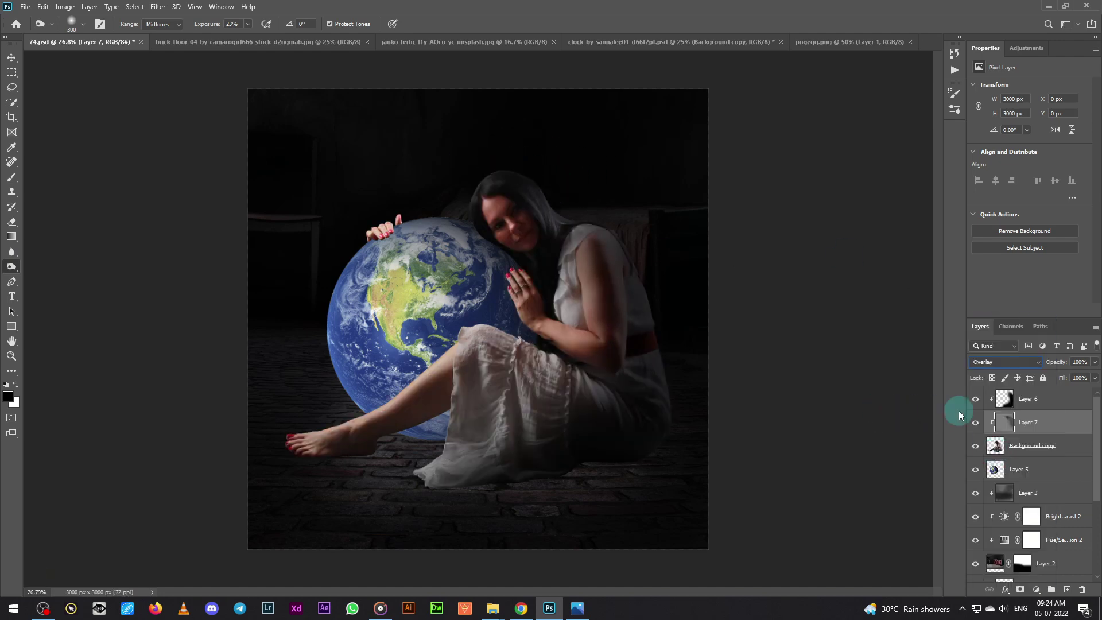
double_click(977, 424)
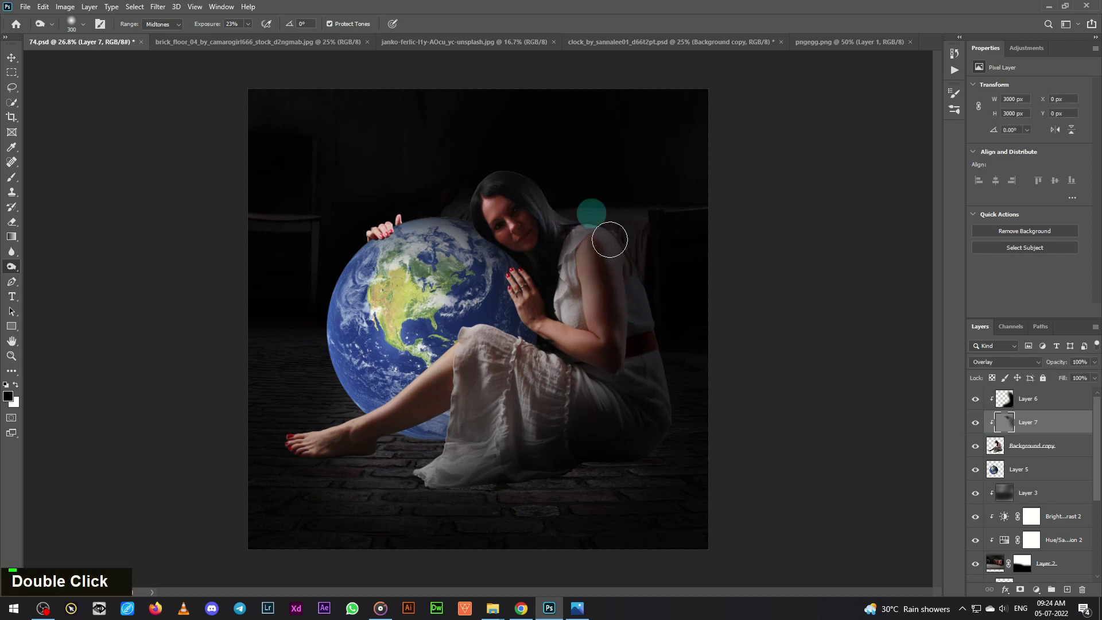
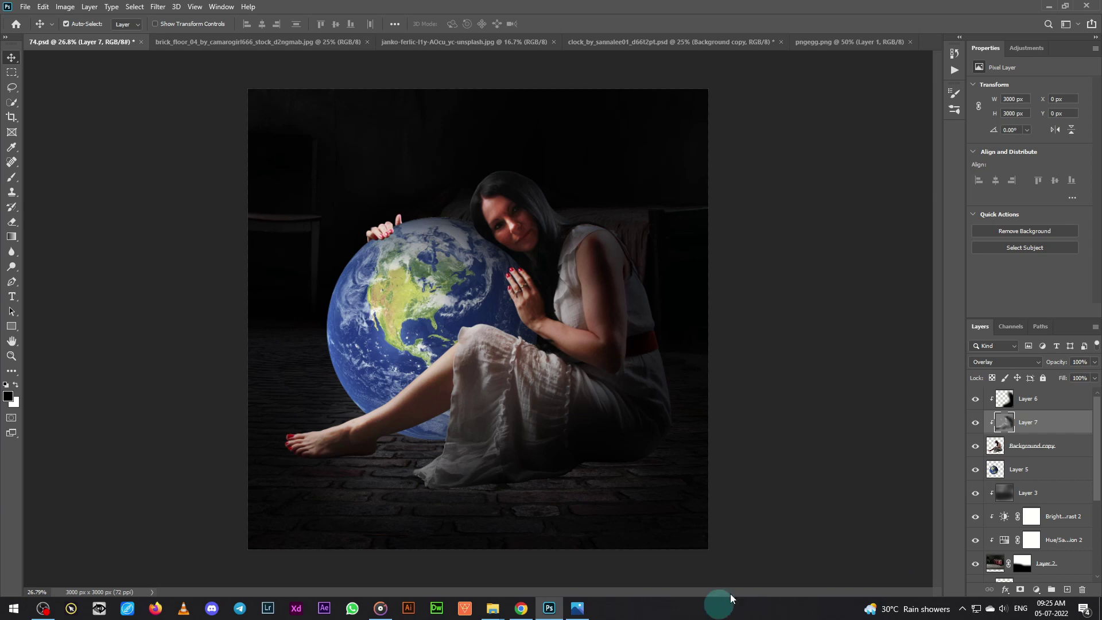
Set the woman's darkening shadow layer (Layer 6) to about 84% opacity.
double_click(975, 403)
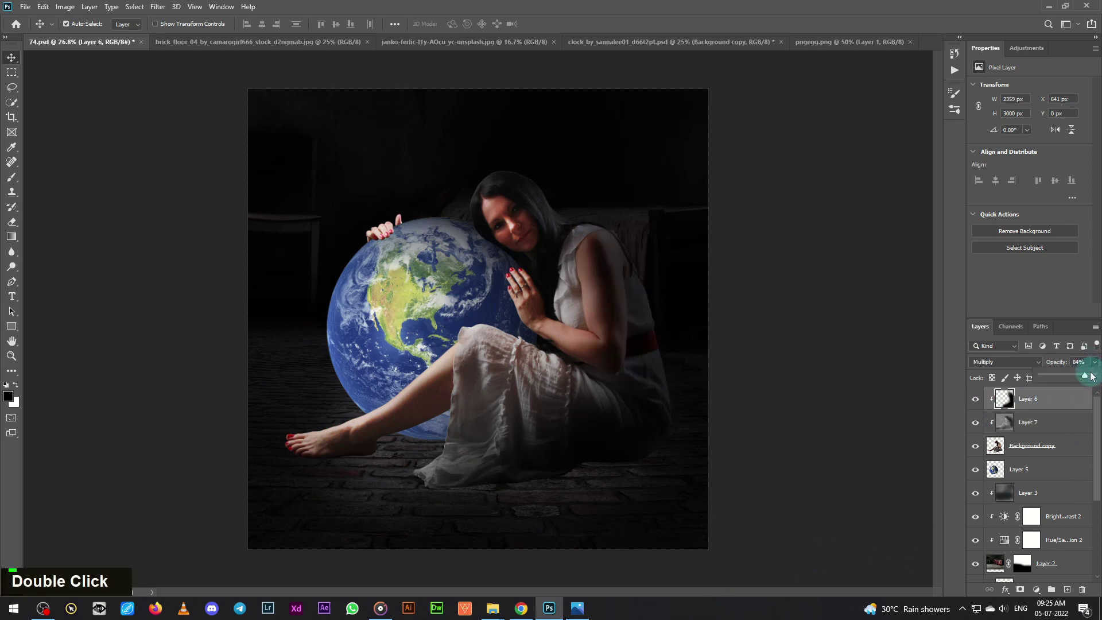
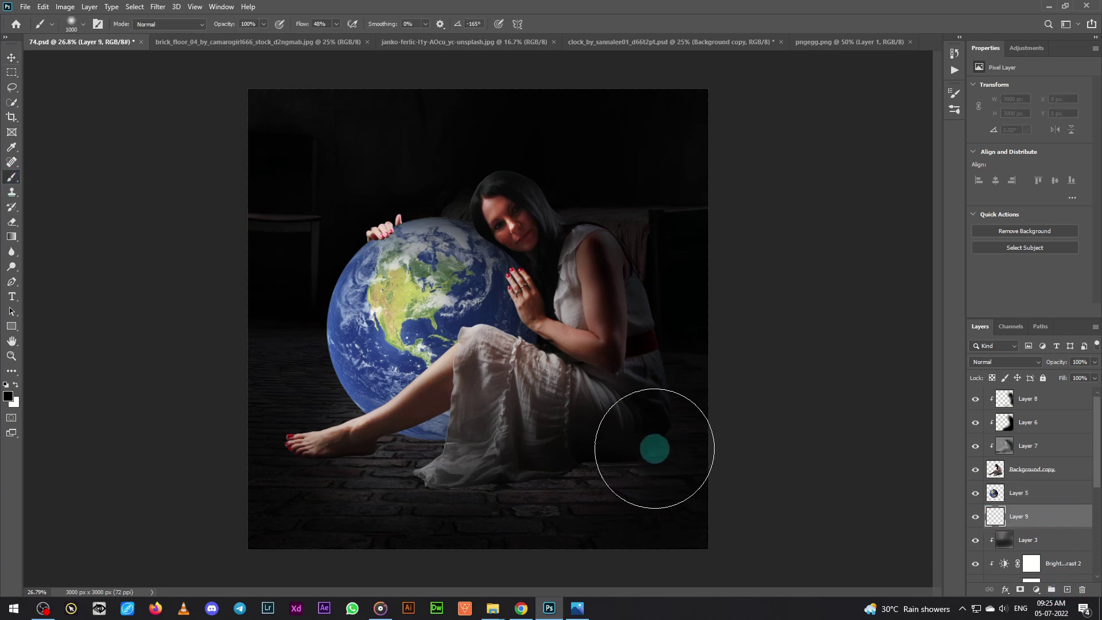
Paint soft black shadow on Layer 9 beneath the woman's dress, adjusting brush size as needed.
type("[[[")
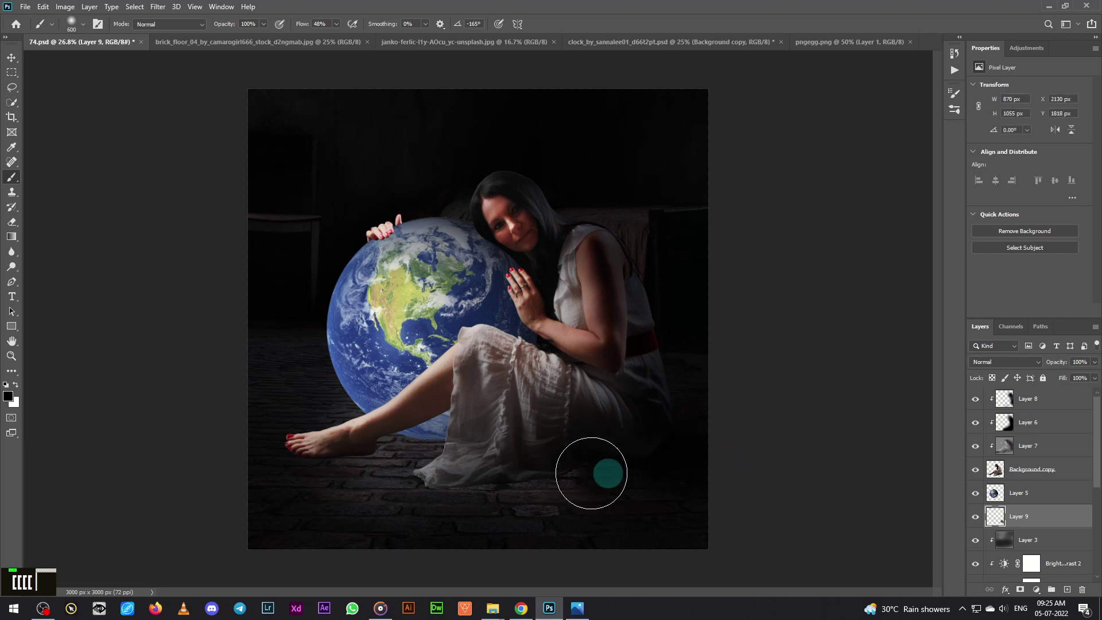
type("[[[")
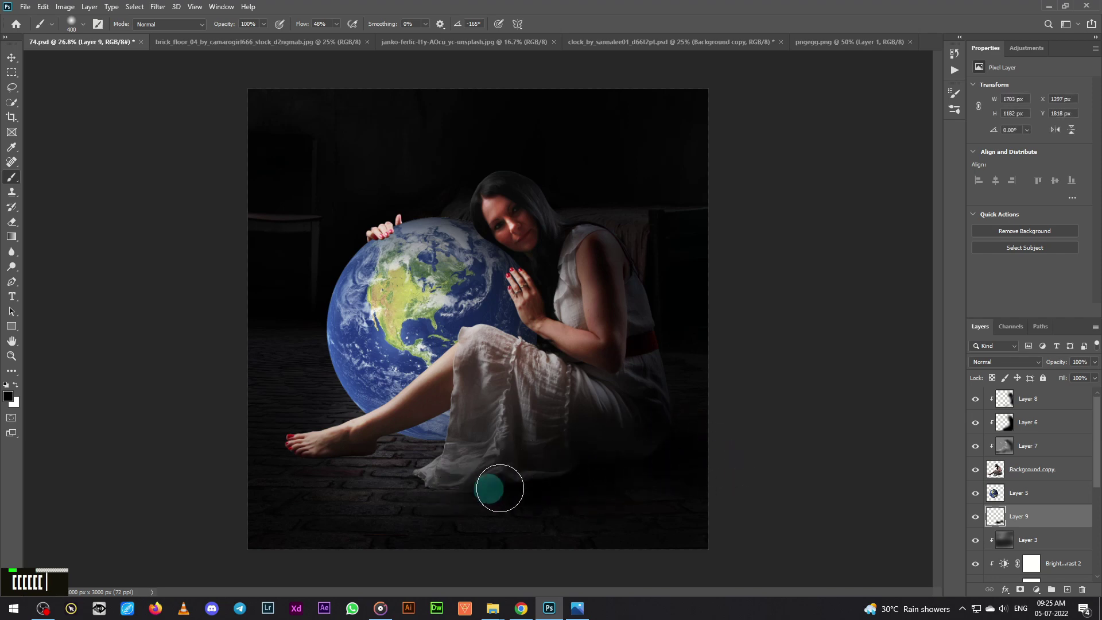
type("]]]")
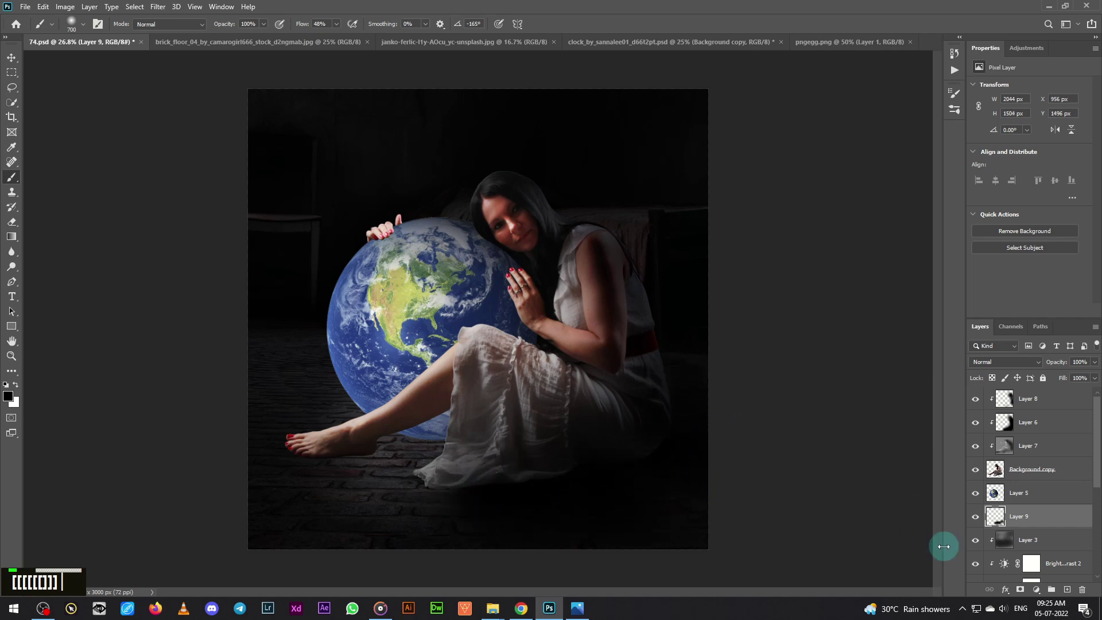
type("[")
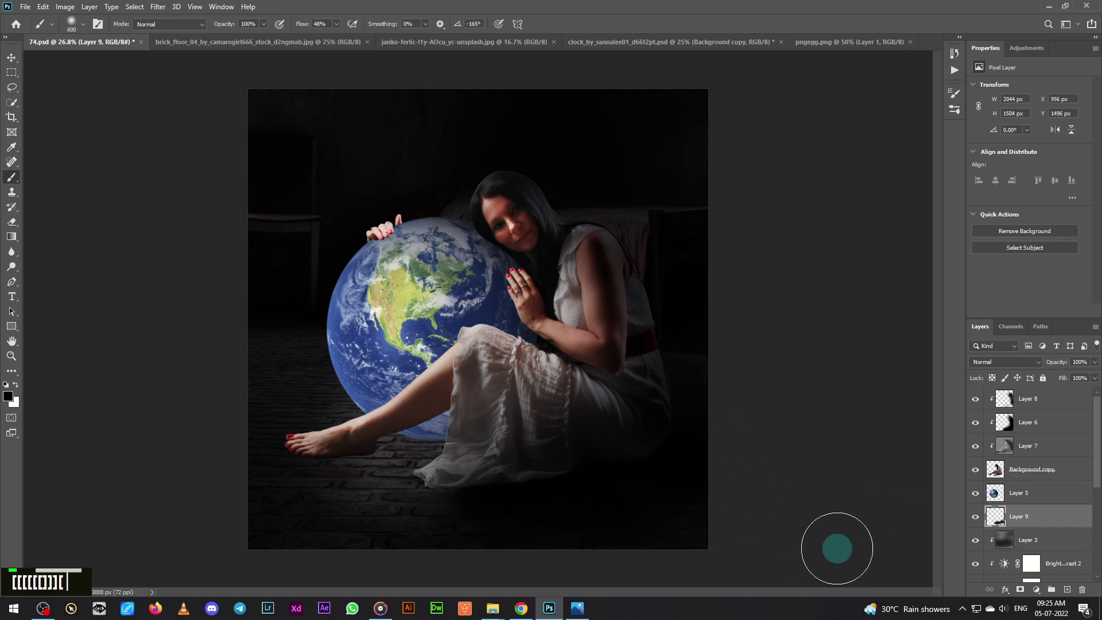
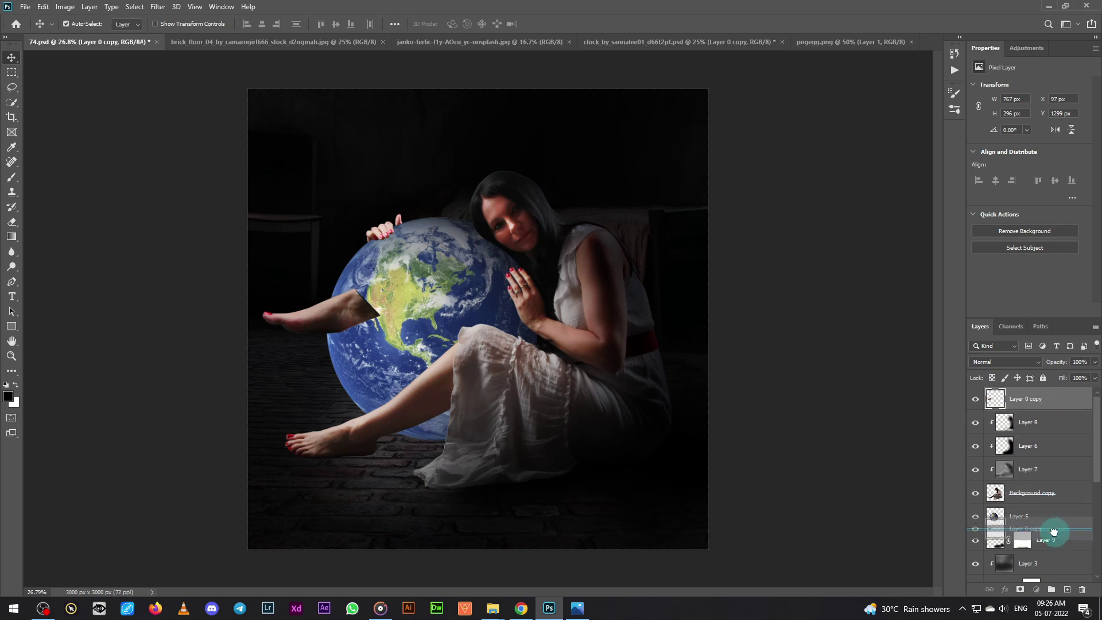
Scale and place the copied foot peeking from behind the globe's lower left, nudged slightly down.
key("ctrl+t")
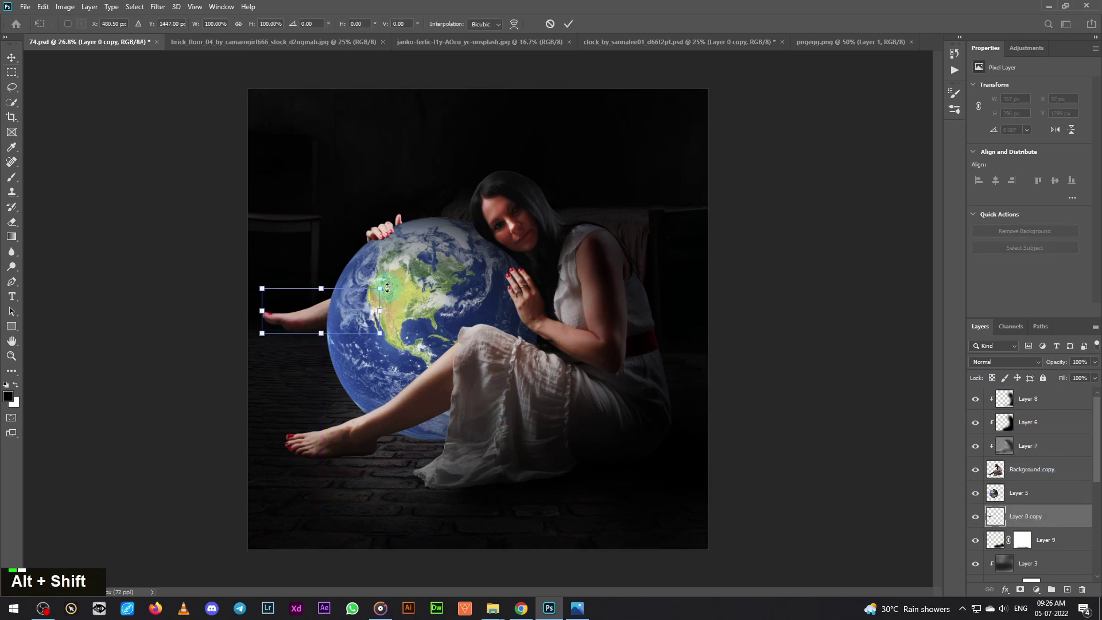
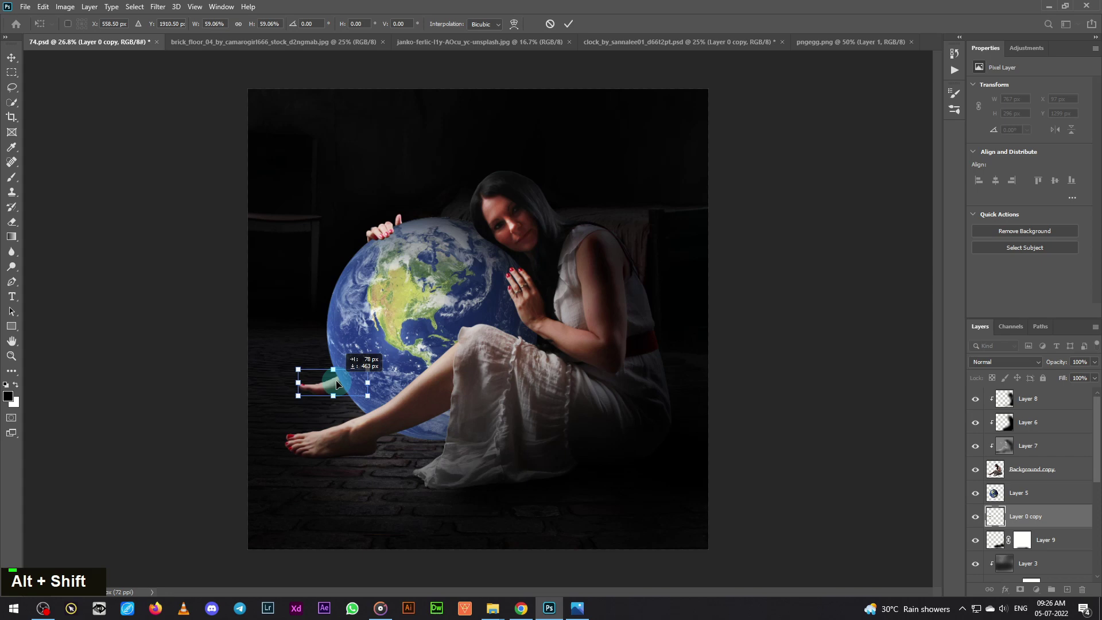
key("Return")
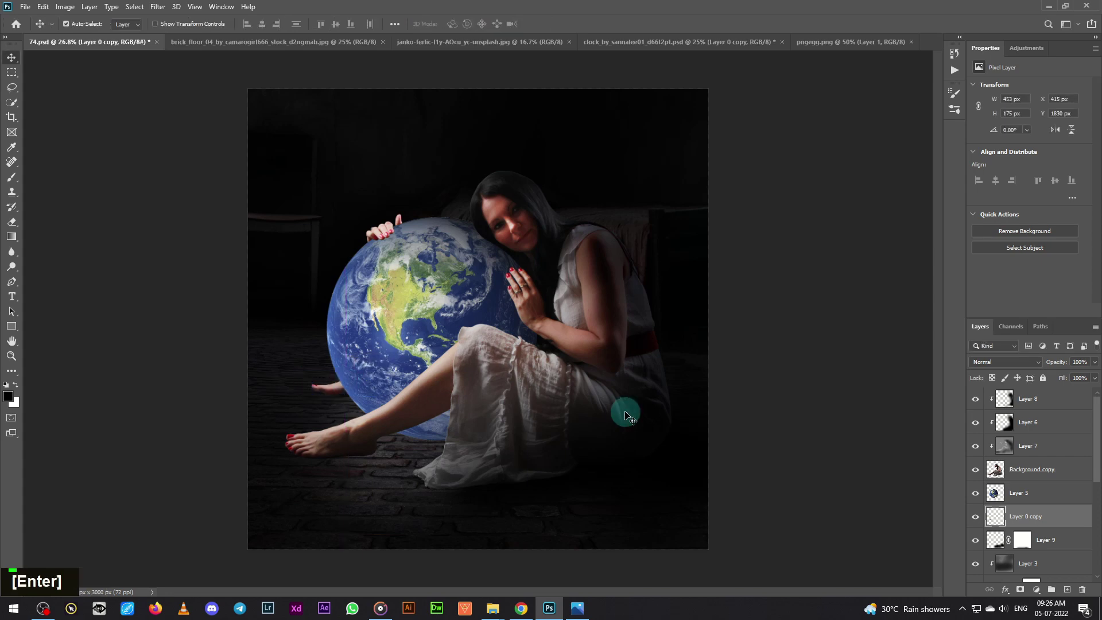
key("Down")
key("Down")
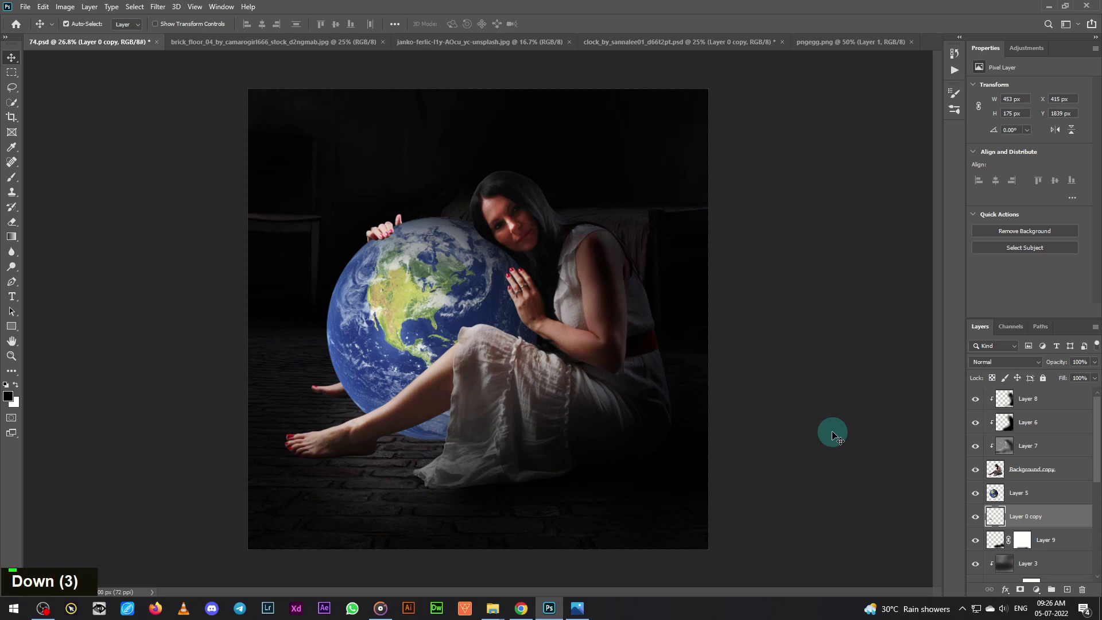
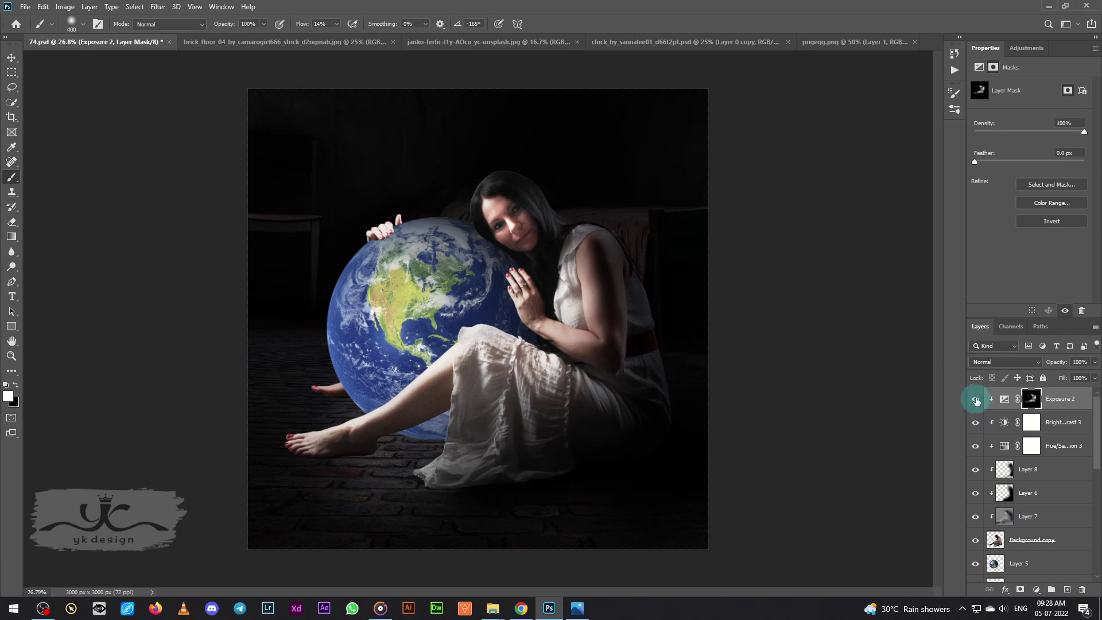
Set the Color Balance adjustment (Midtones -10, +9, +25) on the woman to 52% opacity.
double_click(978, 401)
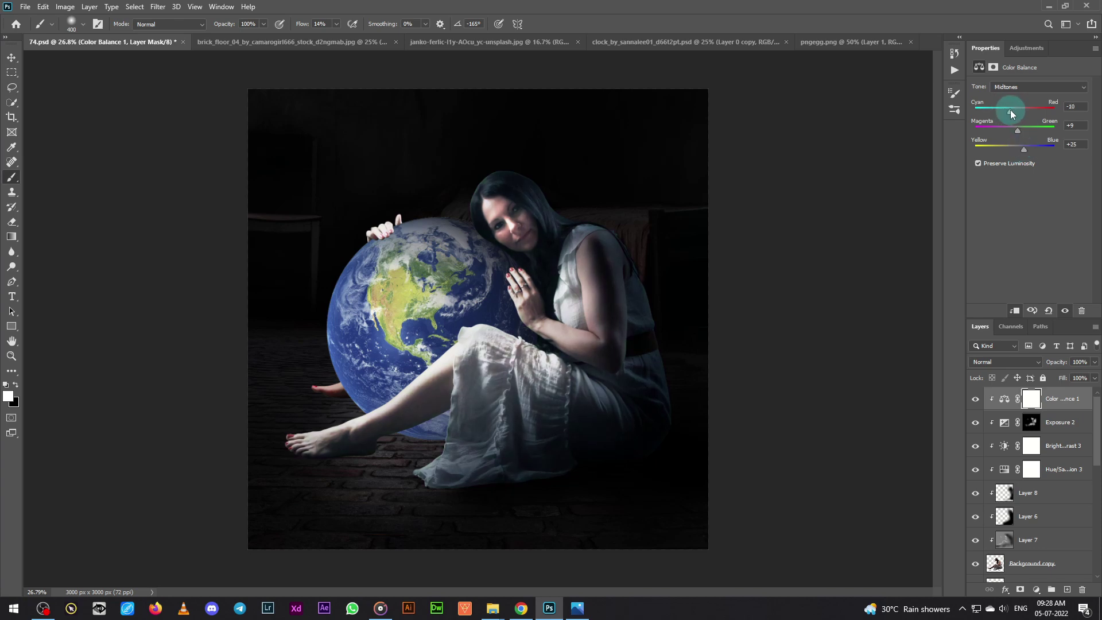
double_click(975, 403)
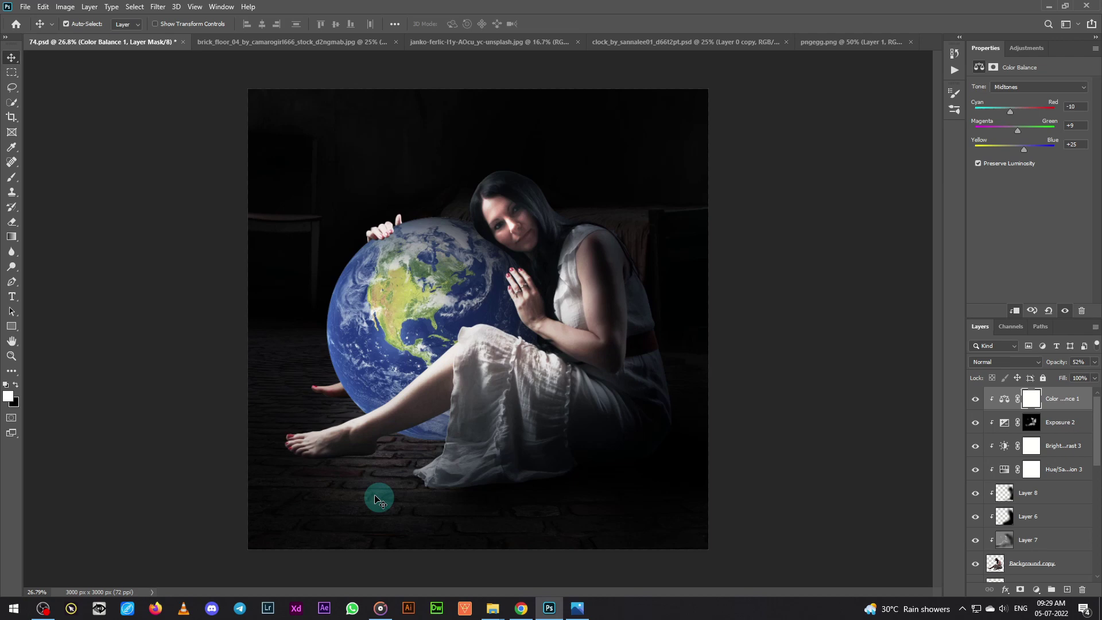
Paint black contact shadows under the foot and leg with a small soft brush, toggling the layer to compare.
scroll("down", 3)
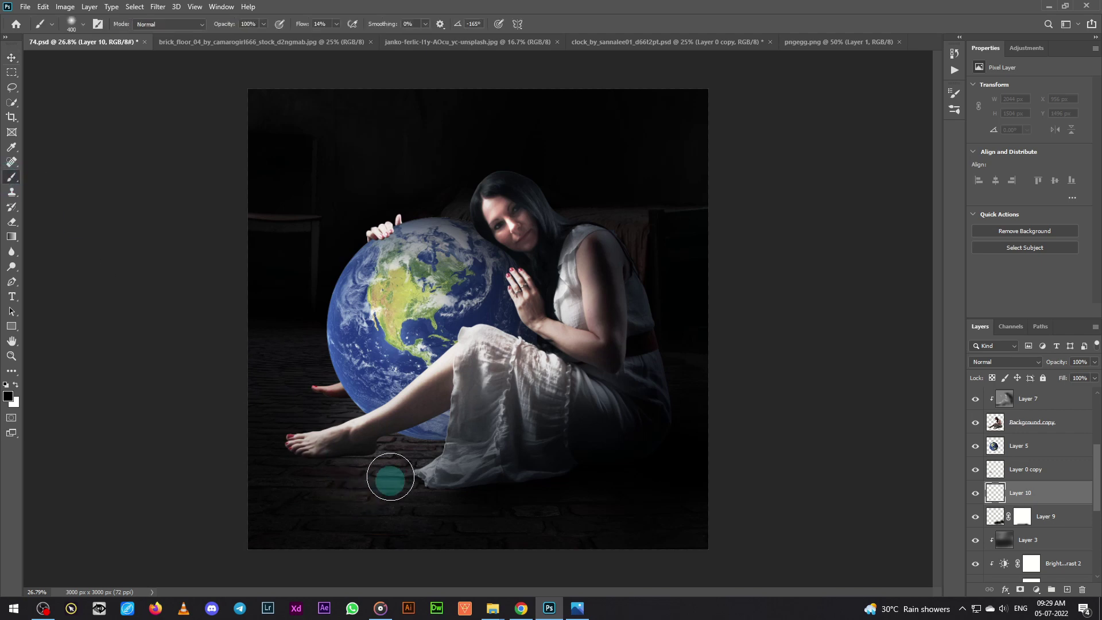
type("[[[[[")
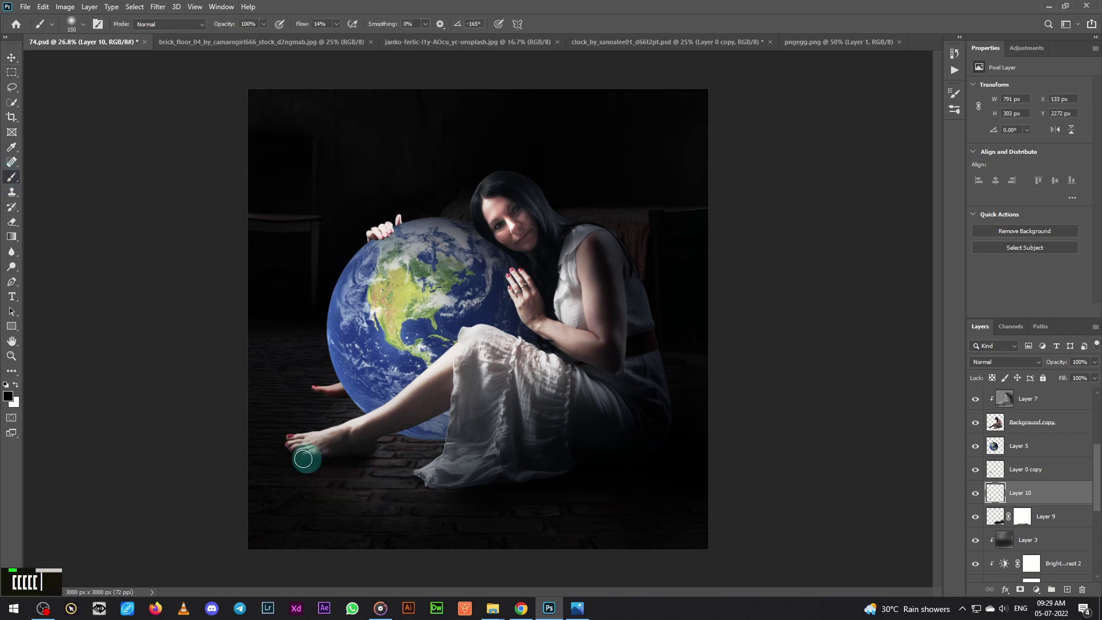
type("[")
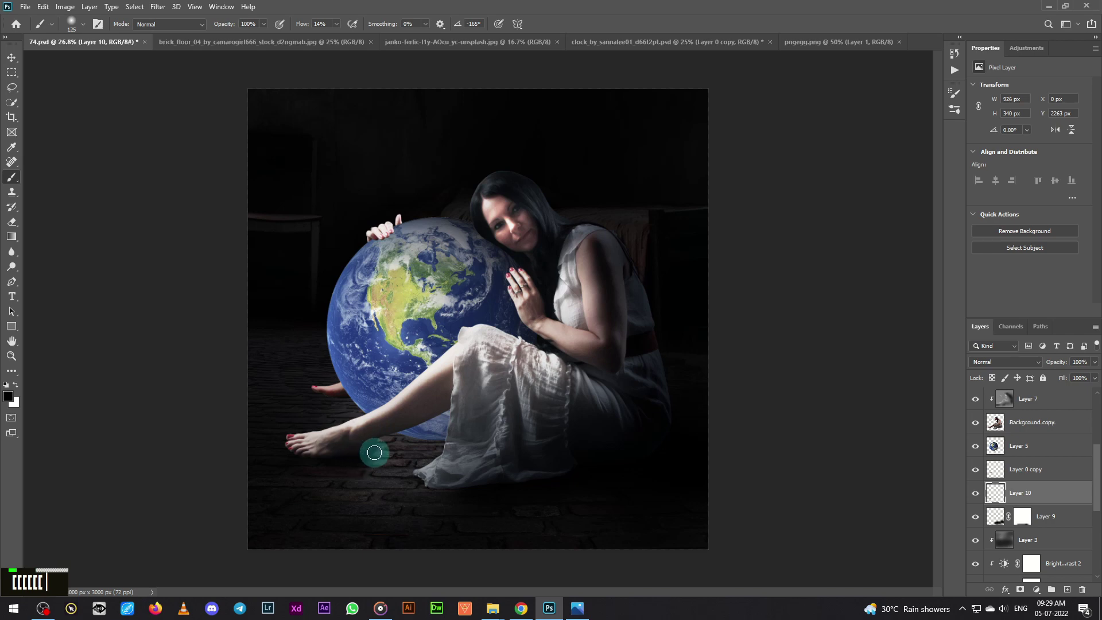
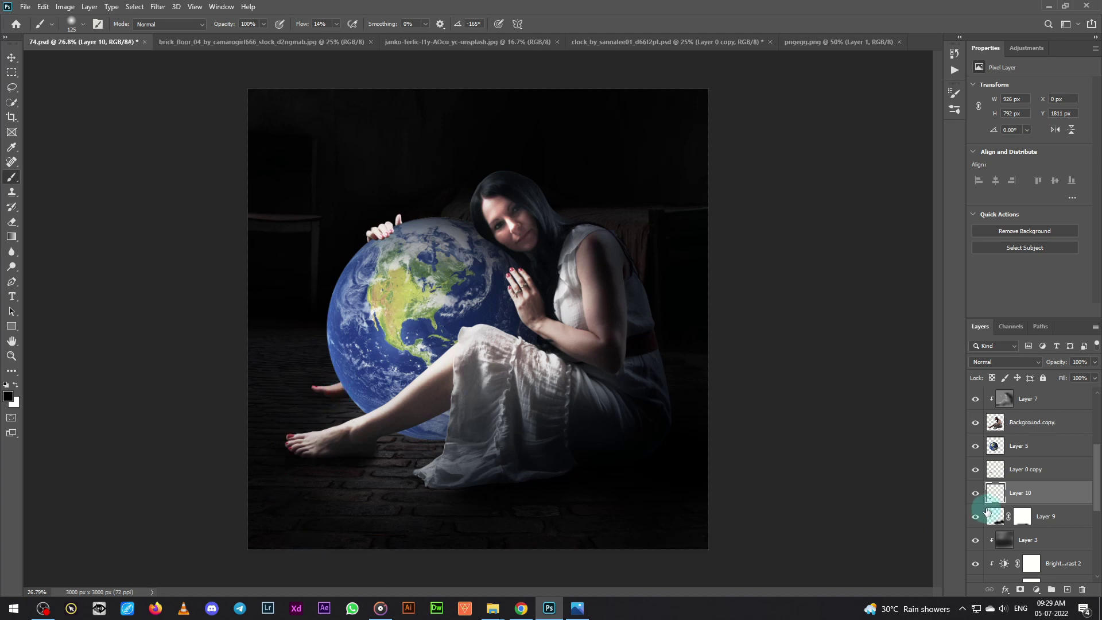
double_click(976, 498)
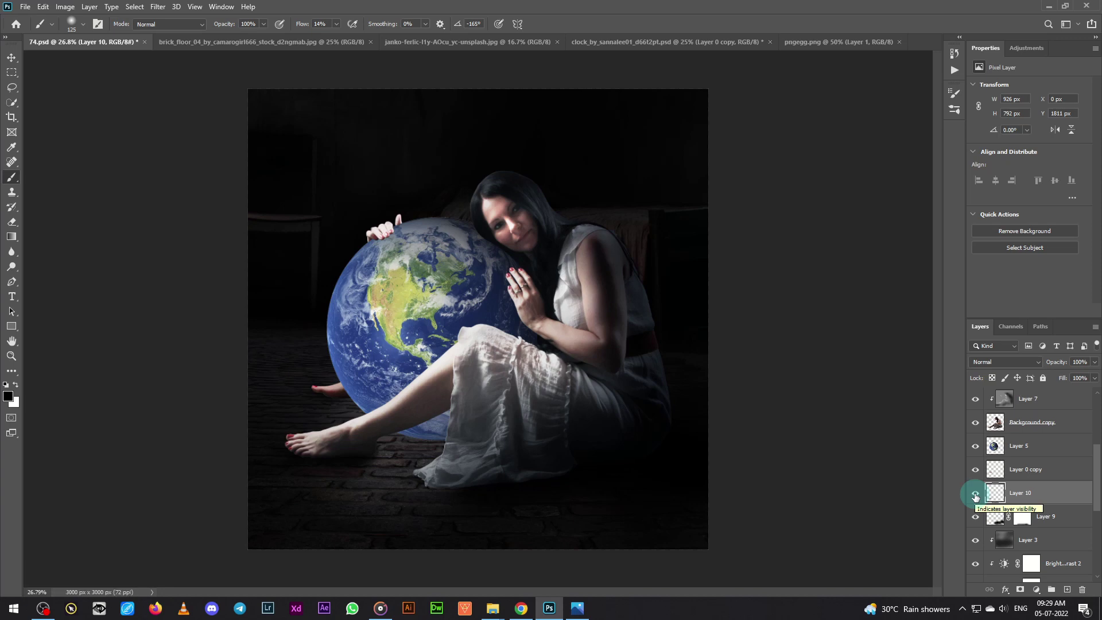
scroll("down", 3)
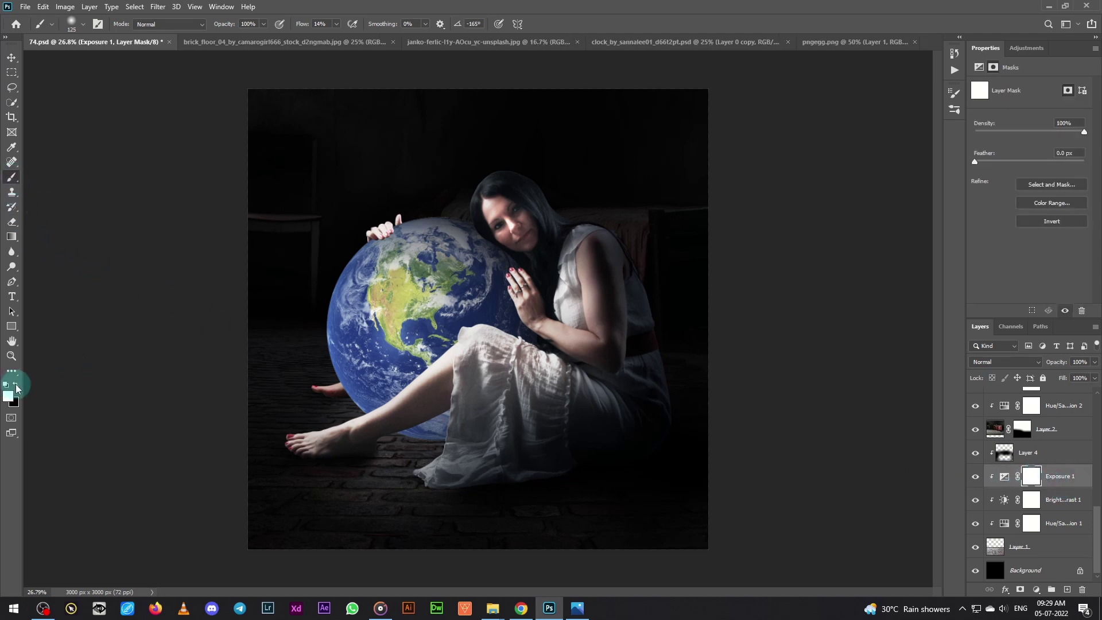
Enlarge the soft brush and paint away the Exposure 1 and Hue/Saturation 1 grading around the globe base, undoing a stroke.
type("]]]]]]]]]]")
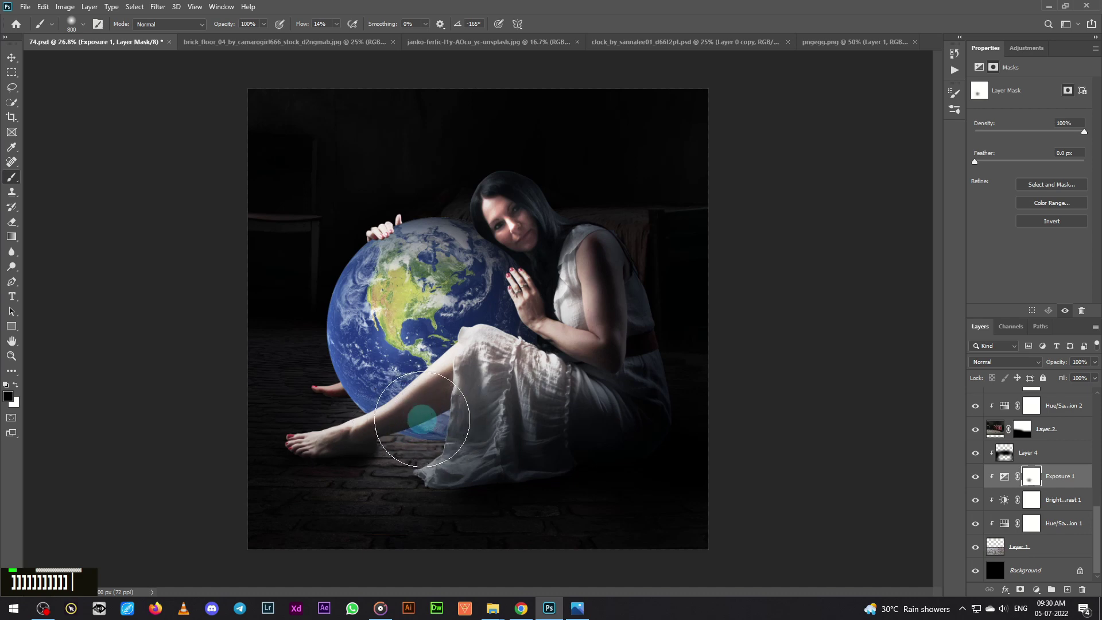
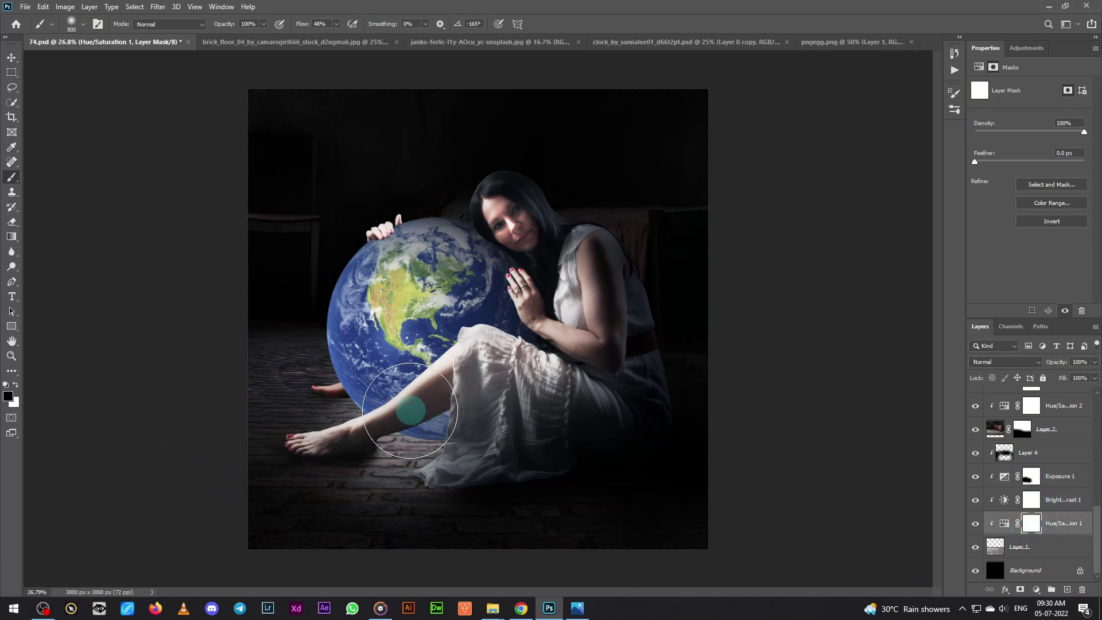
key("ctrl+z")
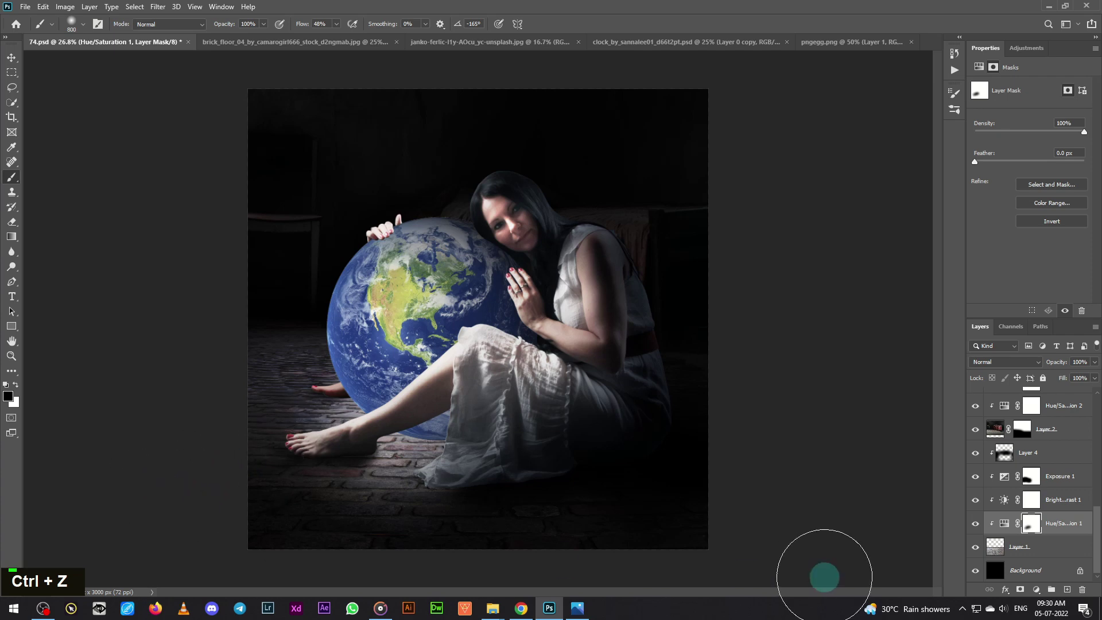
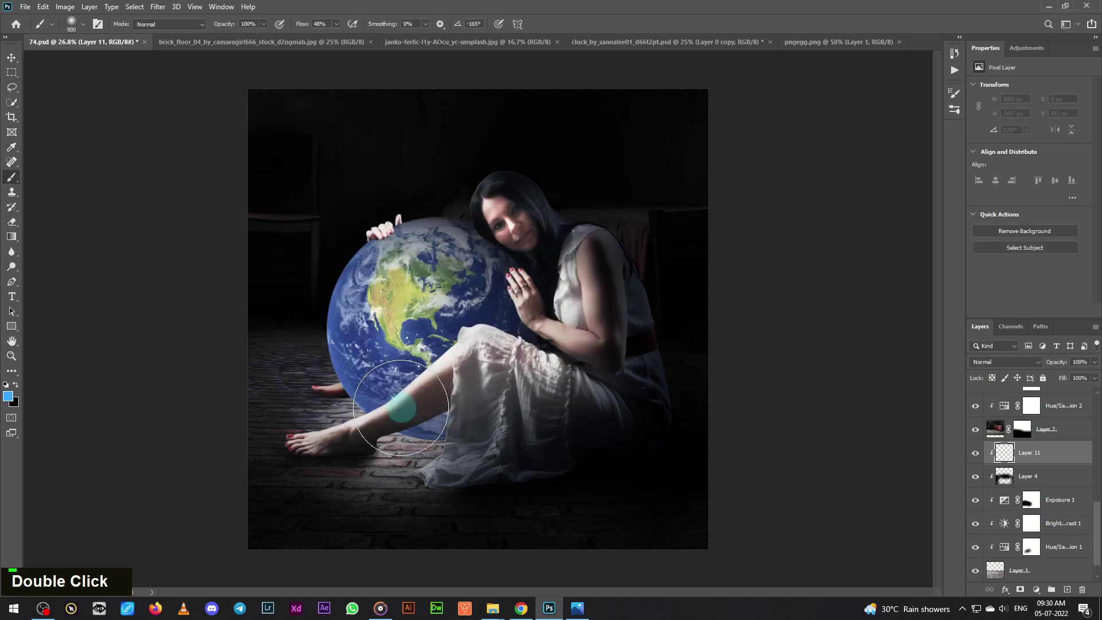
Enlarge the soft brush to about 3700 px so one stroke covers the whole globe.
type("]]")
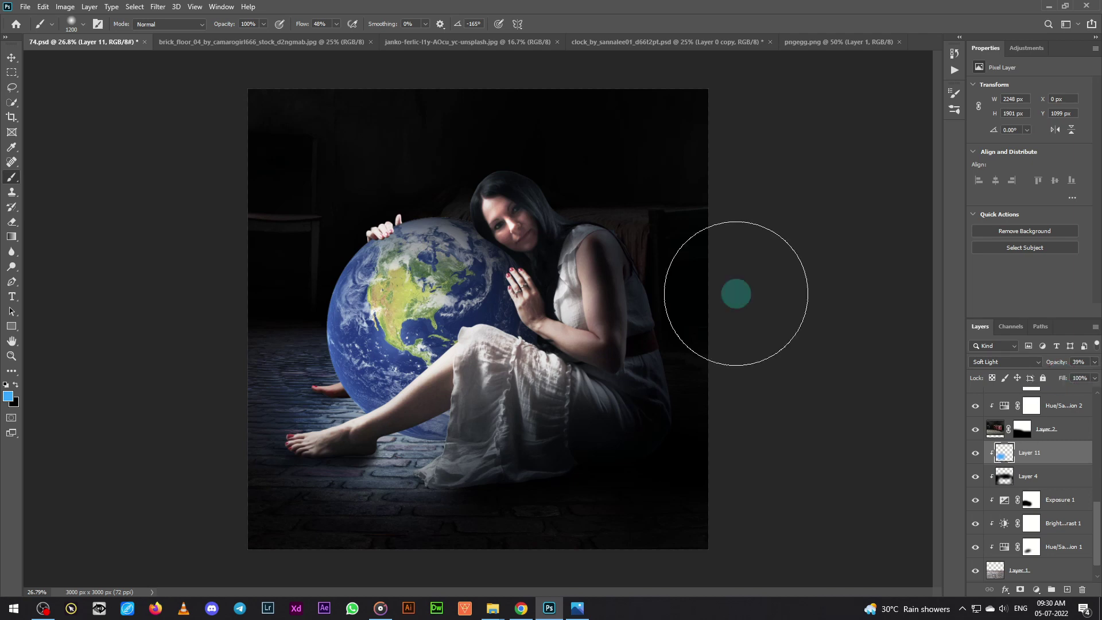
scroll("up", 3)
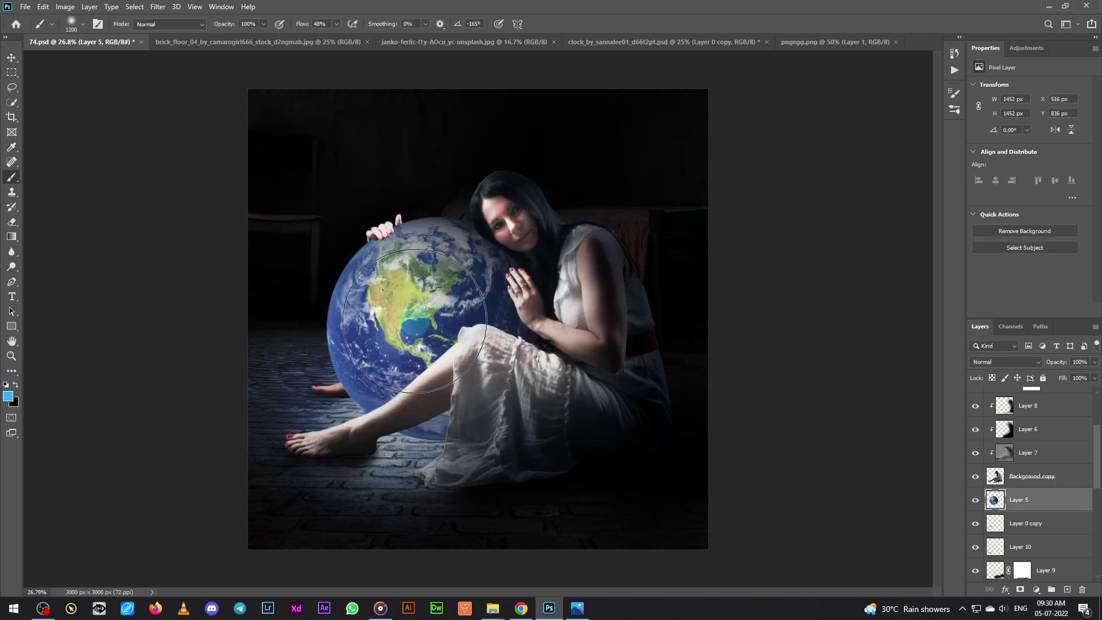
Paint the blue Color Dodge glow with a big brush and set Exposure 3 to +1.01, gamma 0.93.
type("]]]]] ]]]]]]")
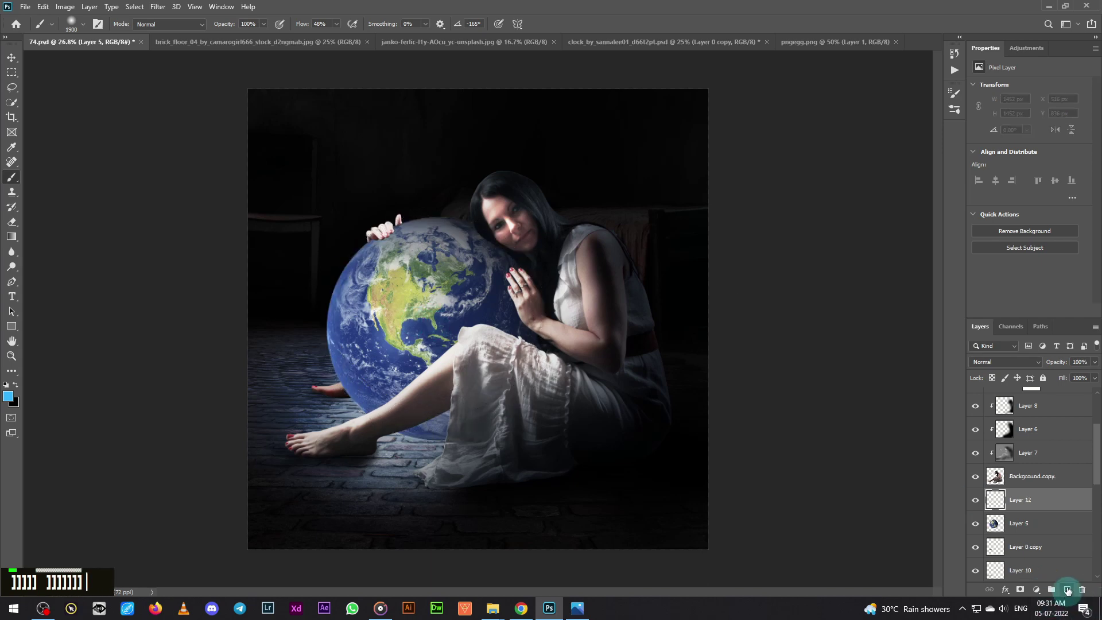
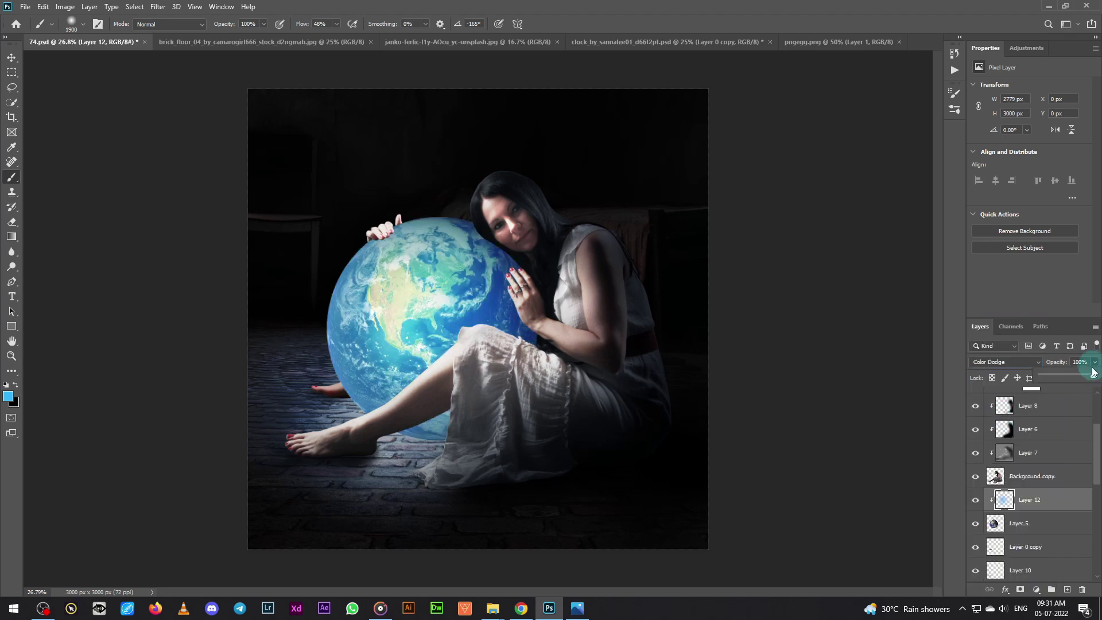
double_click(1092, 377)
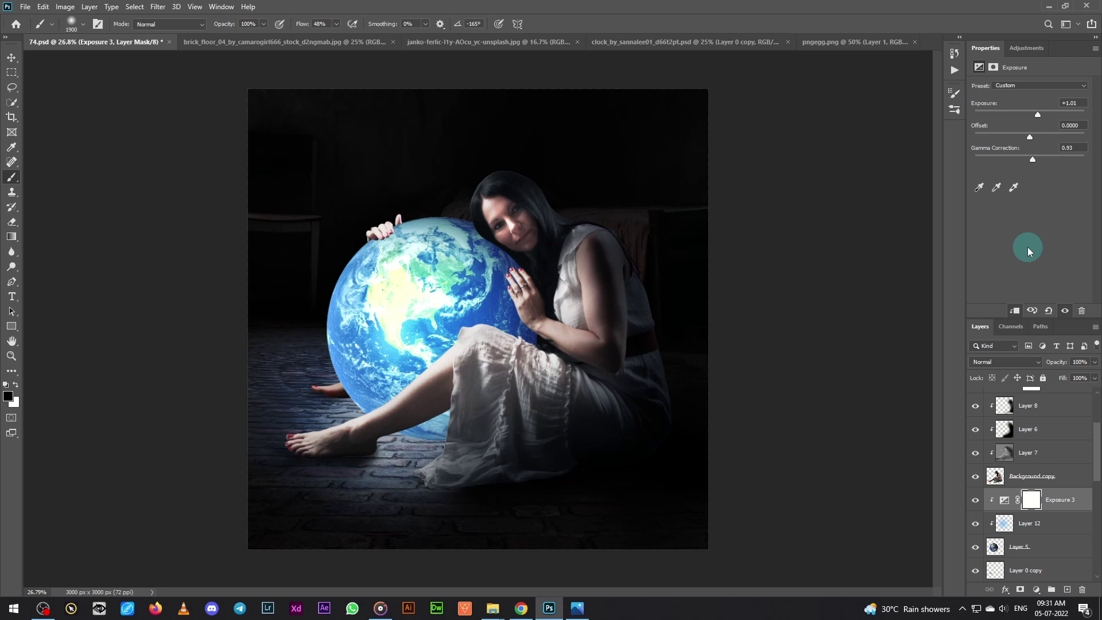
Shrink the soft brush for painting the near-white Overlay highlight at the globe's centre.
scroll("down", 3)
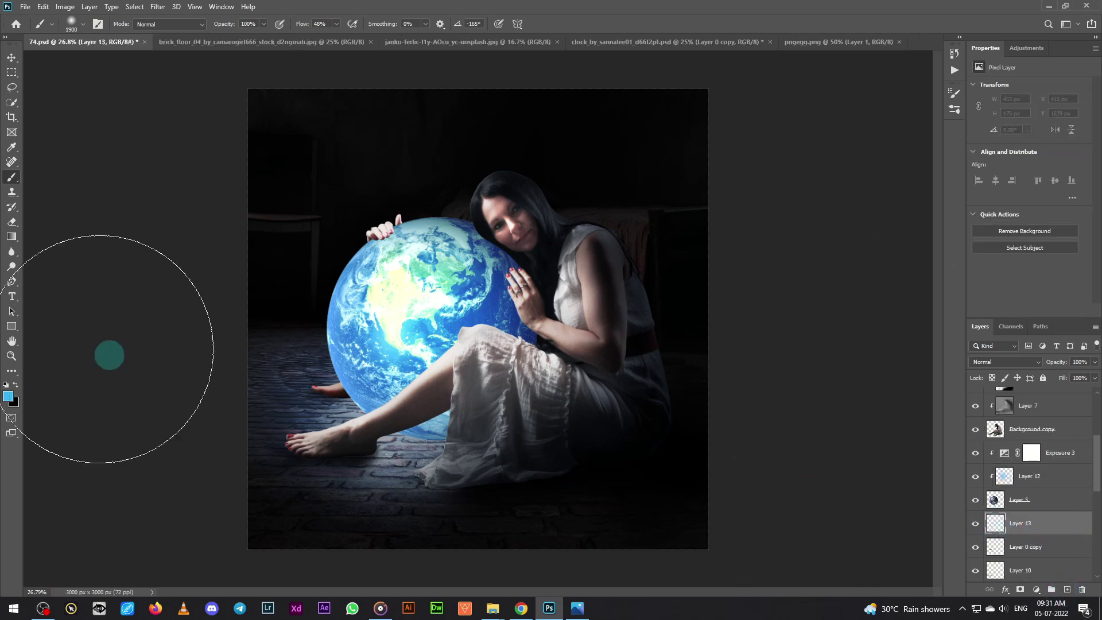
type("[[[[[[[[[[[[[[[[[[[[")
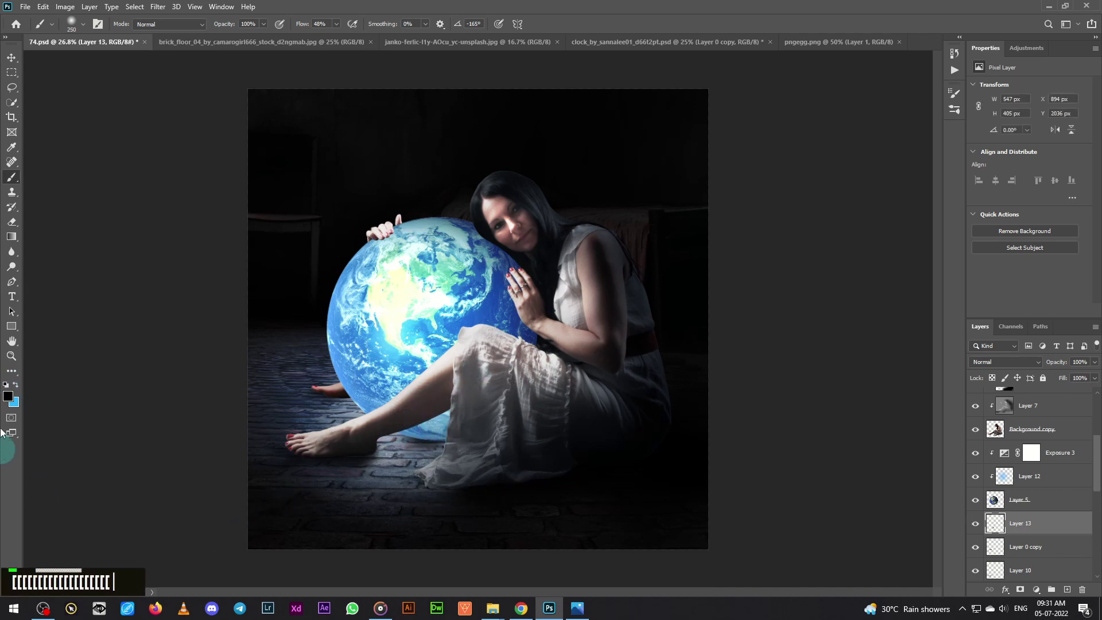
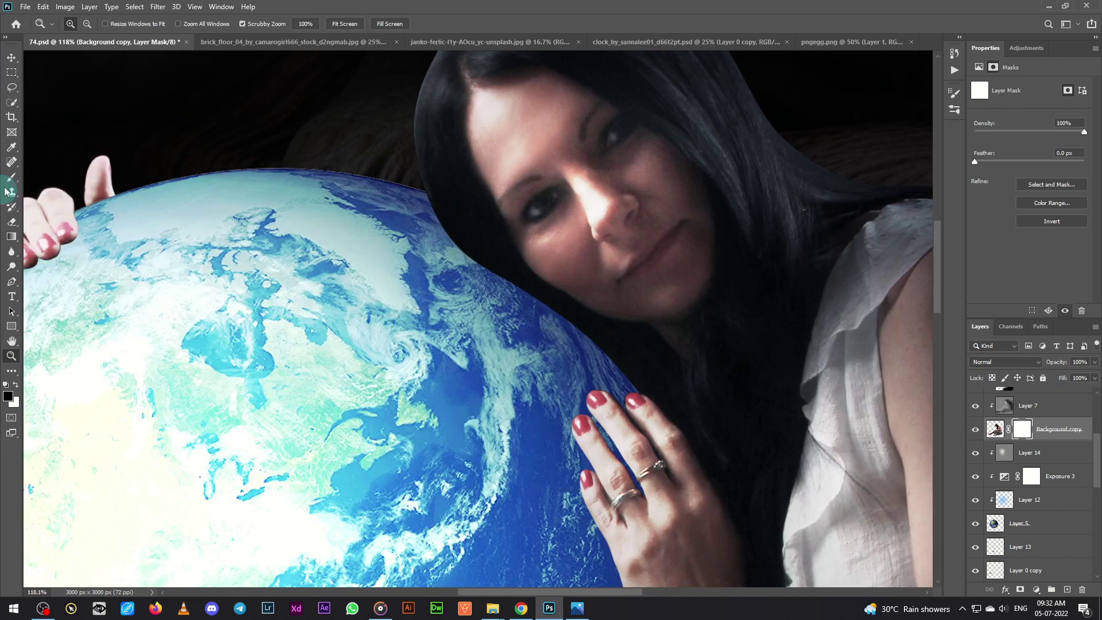
Refine the Background copy mask along the hair edge with a smaller brush, then zoom out to the whole composite.
type("[")
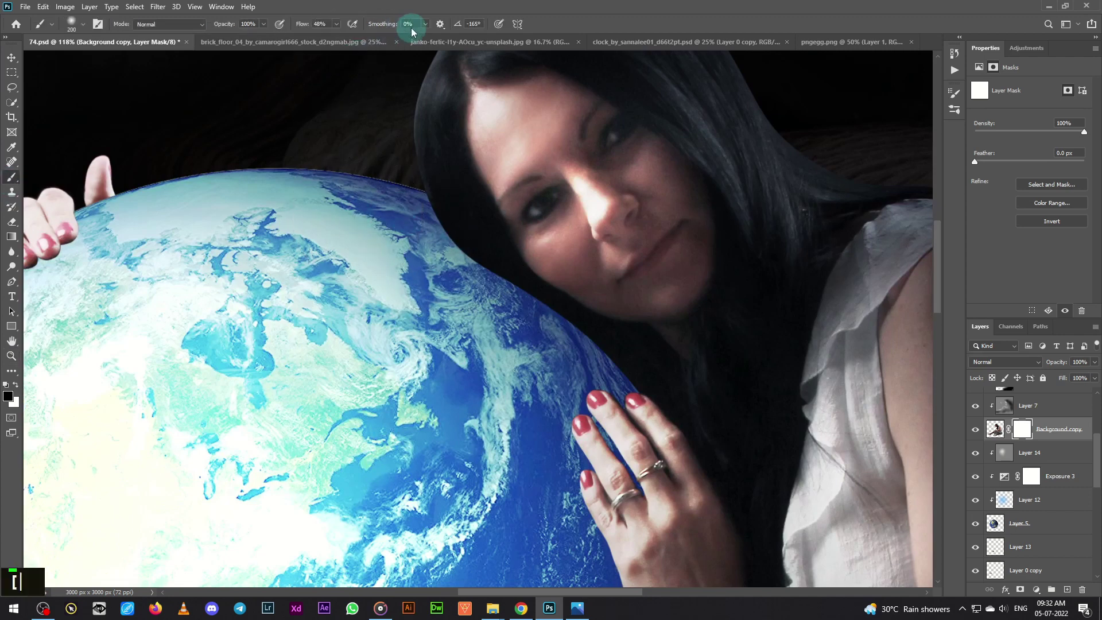
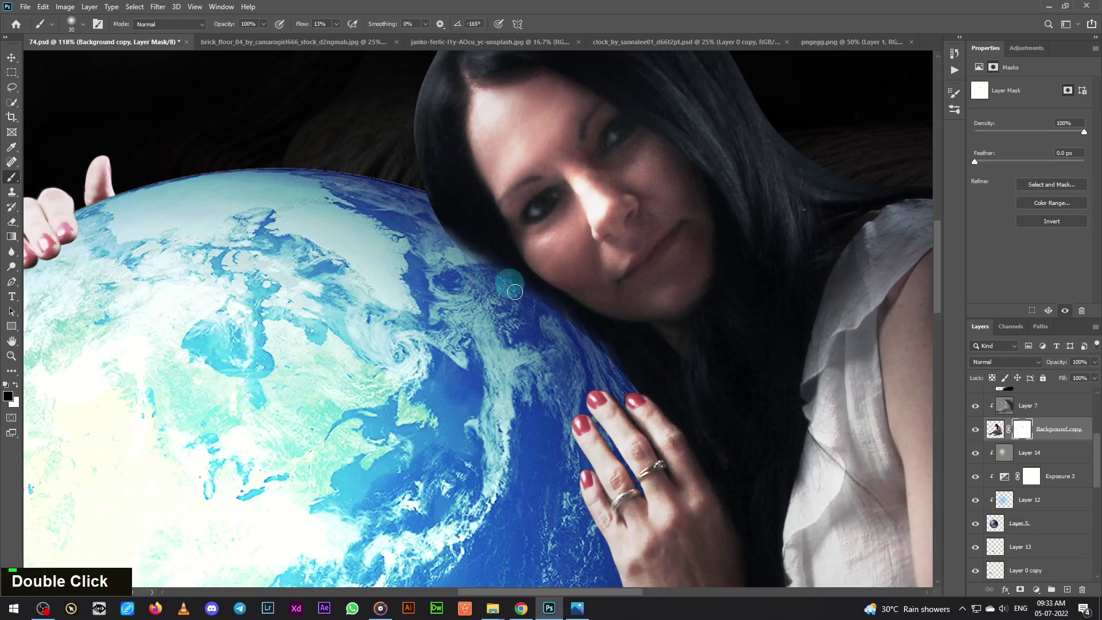
key("ctrl+-")
key("ctrl+-")
key("ctrl+-")
key("ctrl+-")
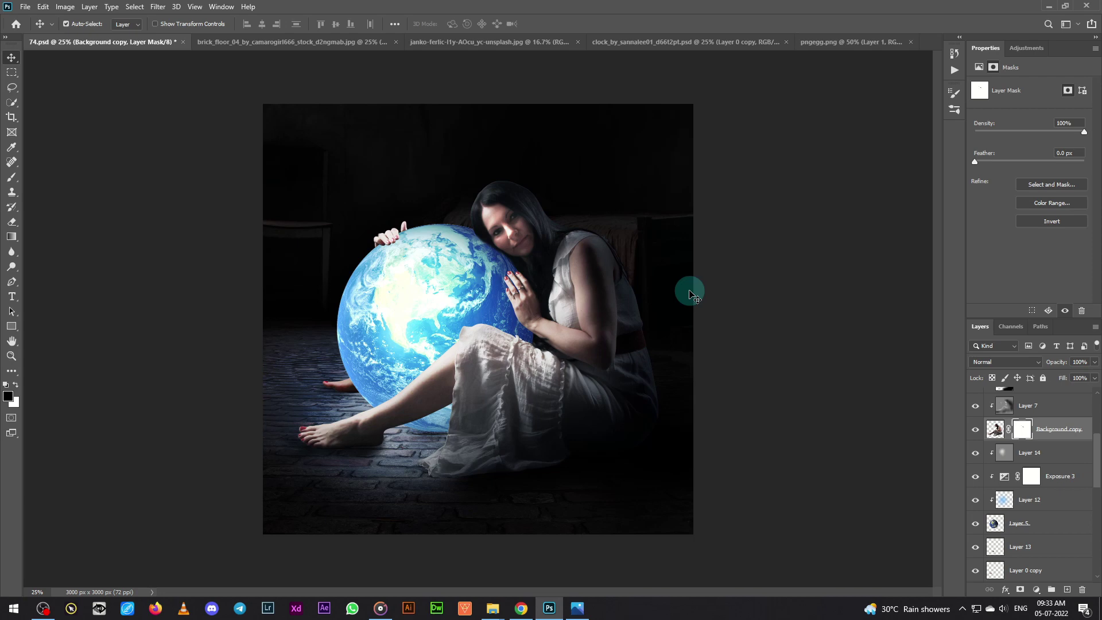
scroll("down", 3)
Choose a huge 5000 px soft brush and mask the 10% blue tint off across the lower area.
scroll("up", 3)
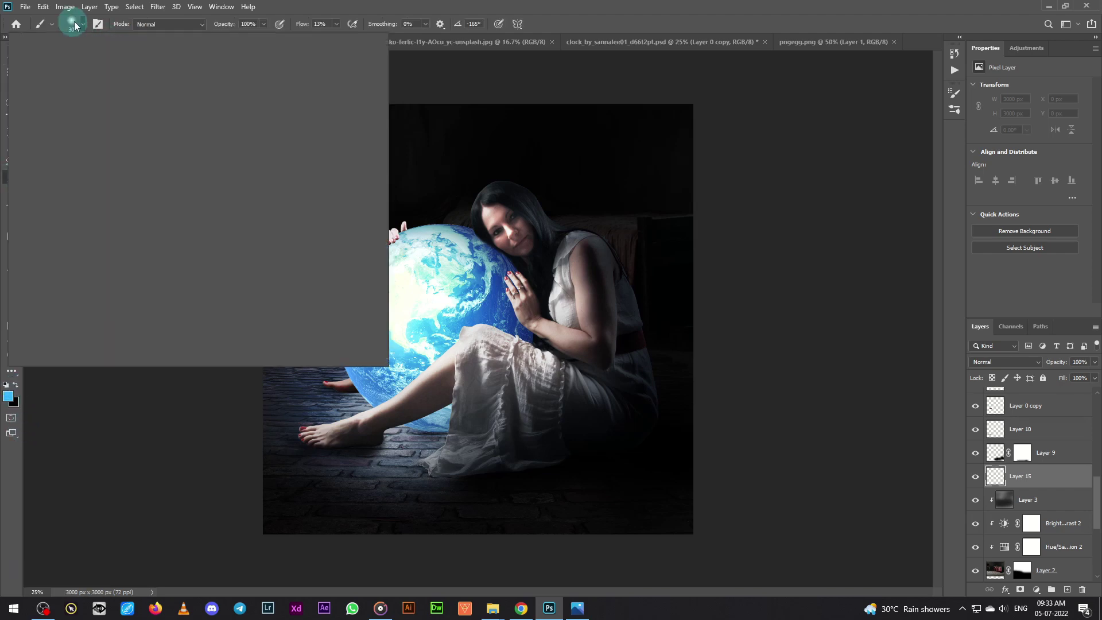
double_click(624, 4)
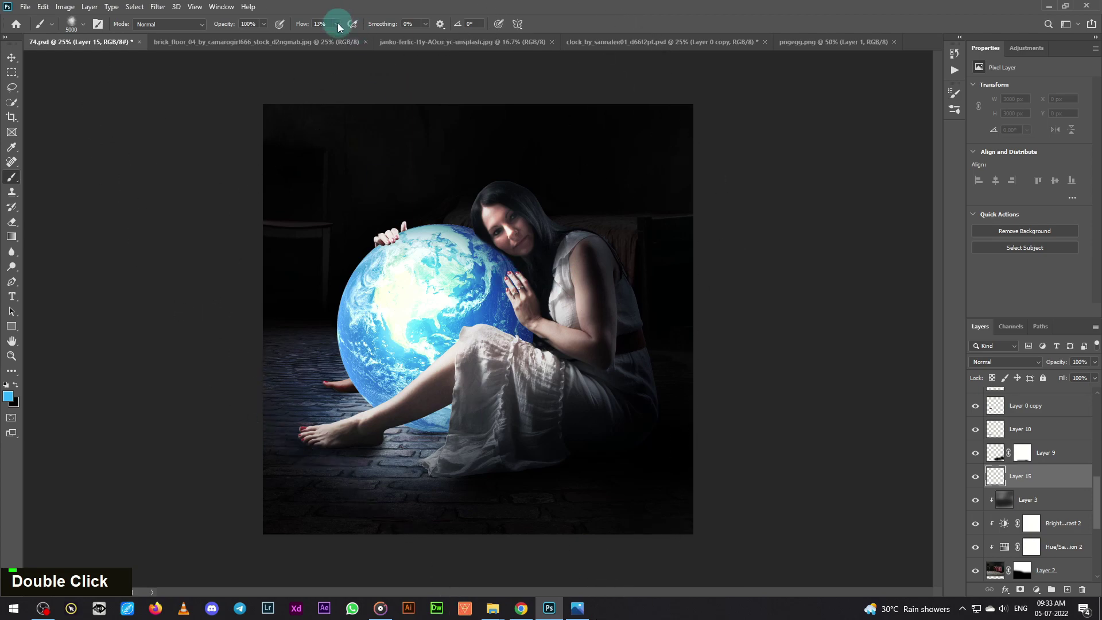
double_click(382, 42)
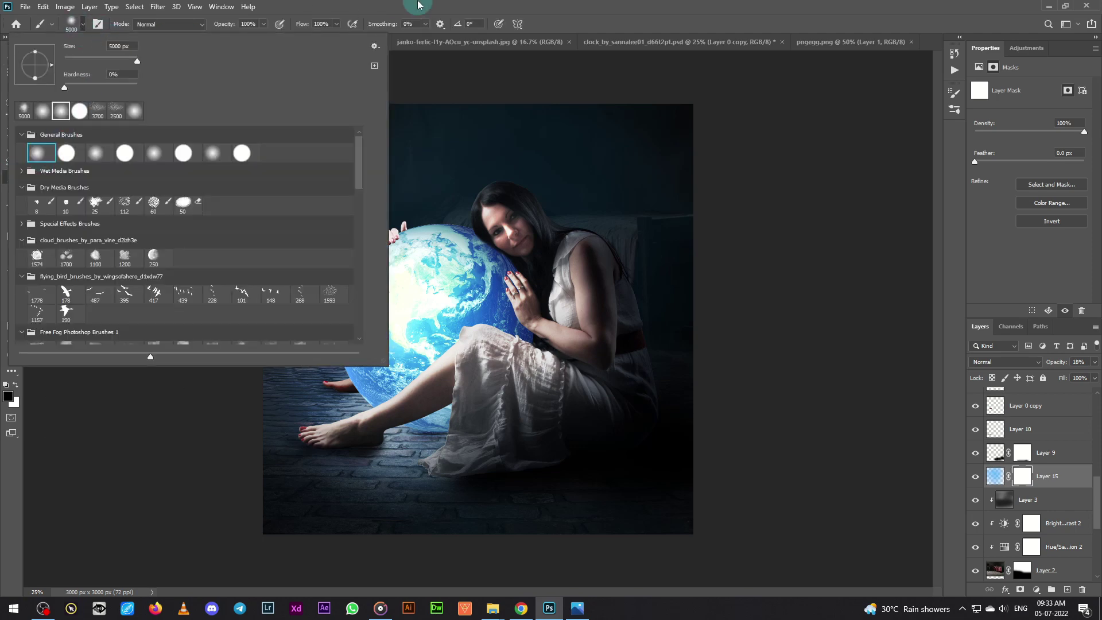
double_click(335, 43)
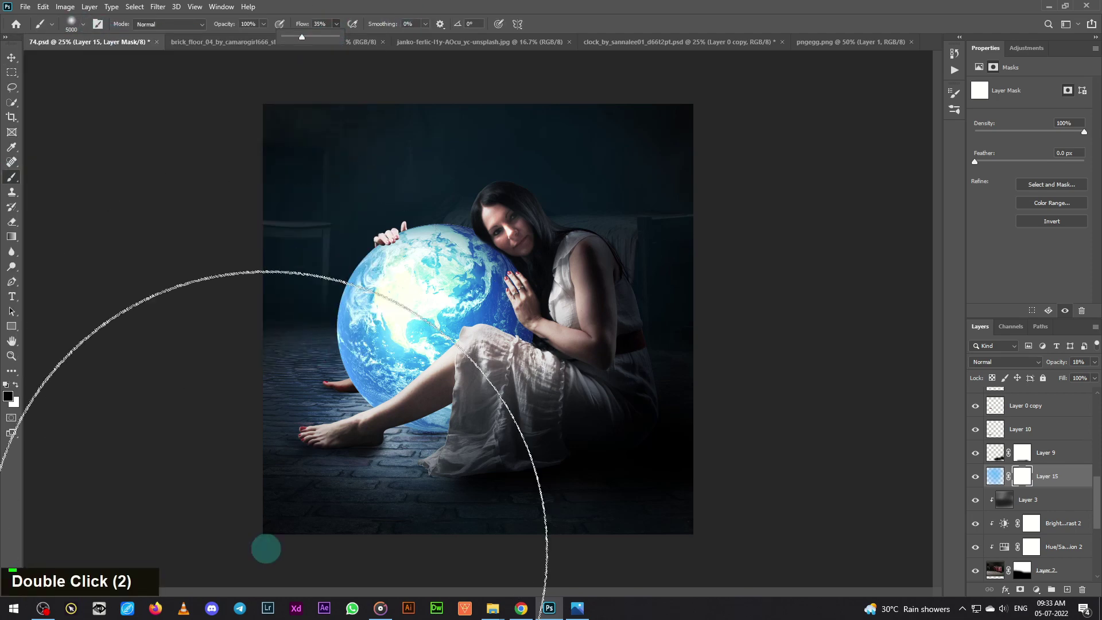
type("[[[[[[[[[[[[[[[[[[[[[[[[[[[[[[[[[[")
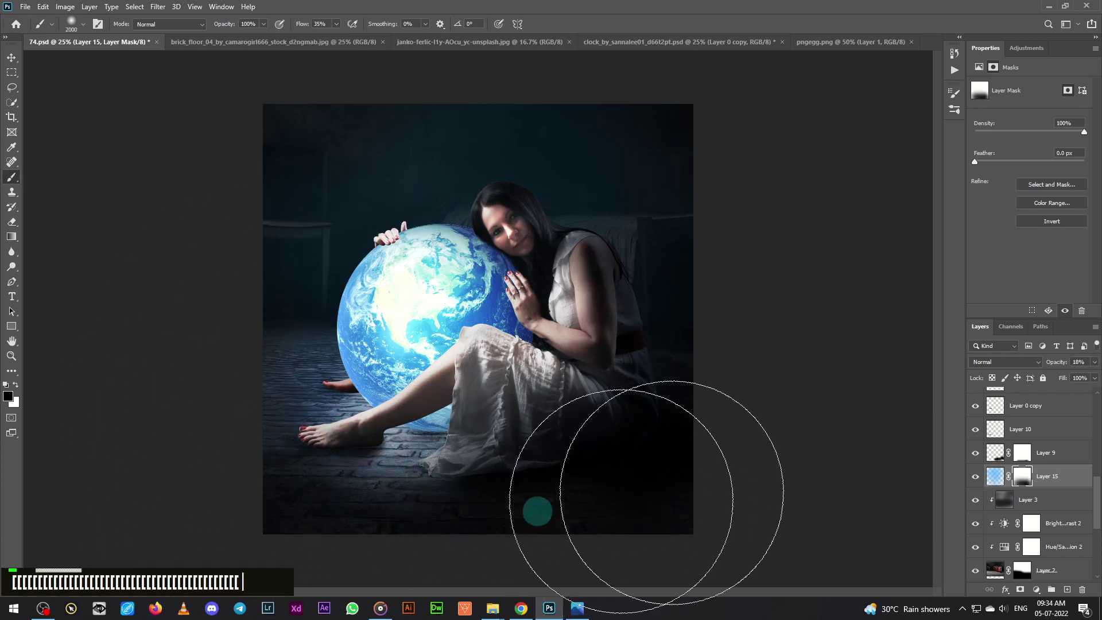
type("[[[[[[[[[[")
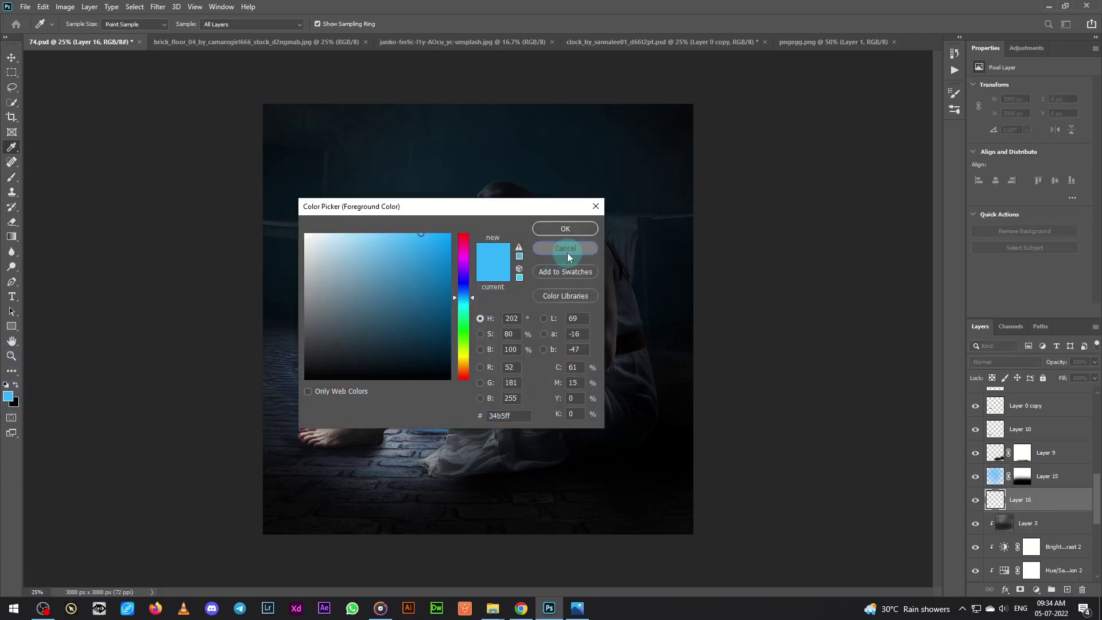
Pick a colour for Layer 16 and paint it with a large soft brush, blended Screen at 78% opacity.
double_click(10, 397)
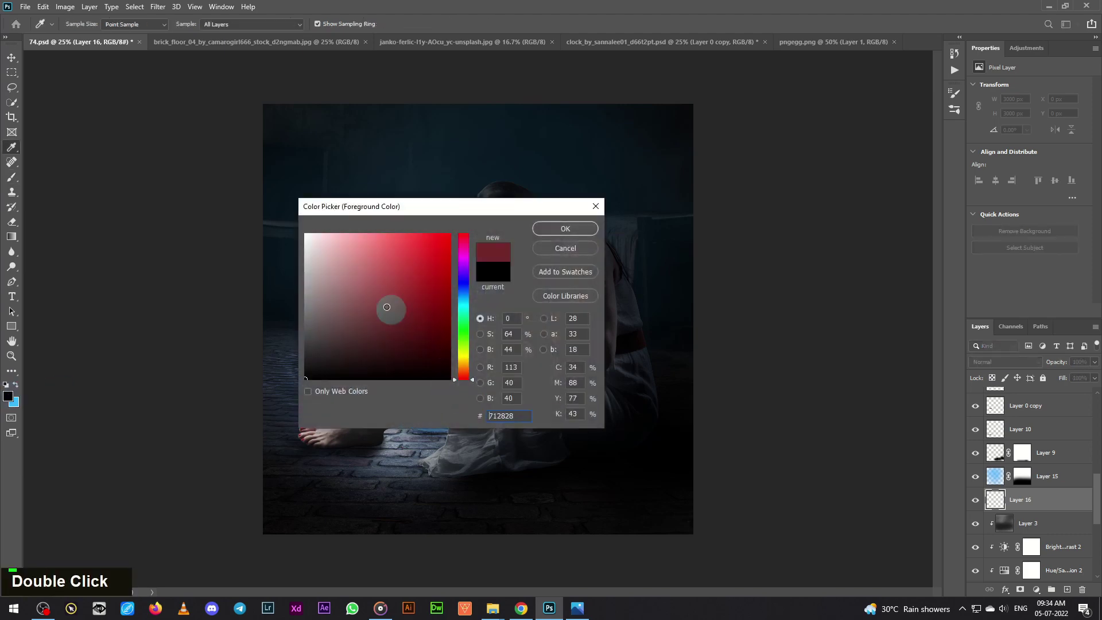
type("]]]]]]")
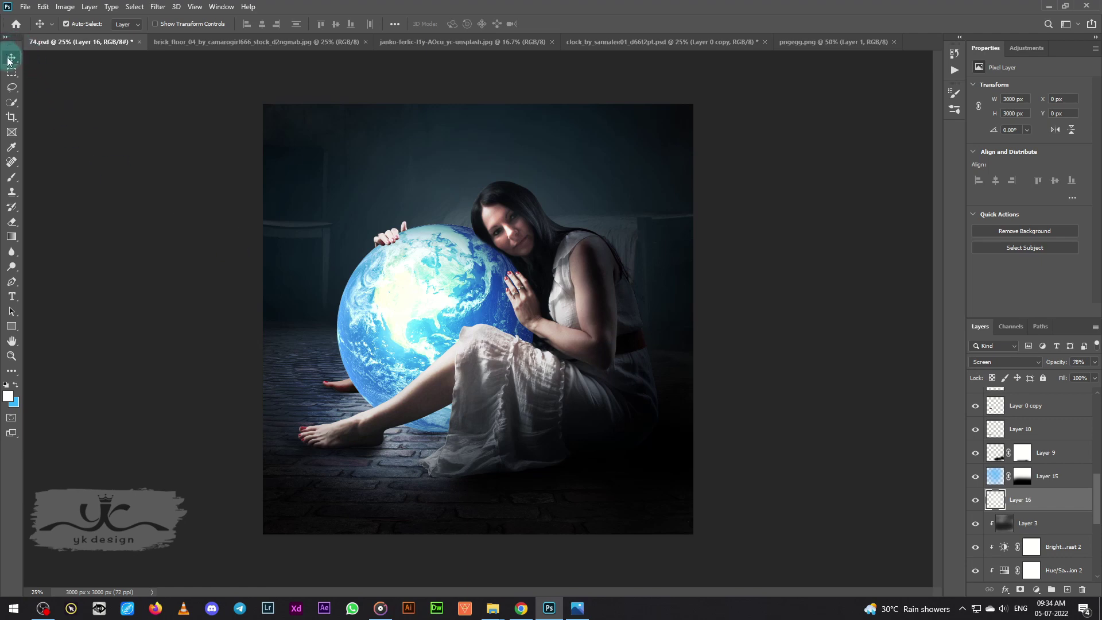
scroll("up", 3)
scroll("down", 3)
scroll("up", 3)
Select the range of earlier layers to group them into Group 1.
left_click(1063, 406)
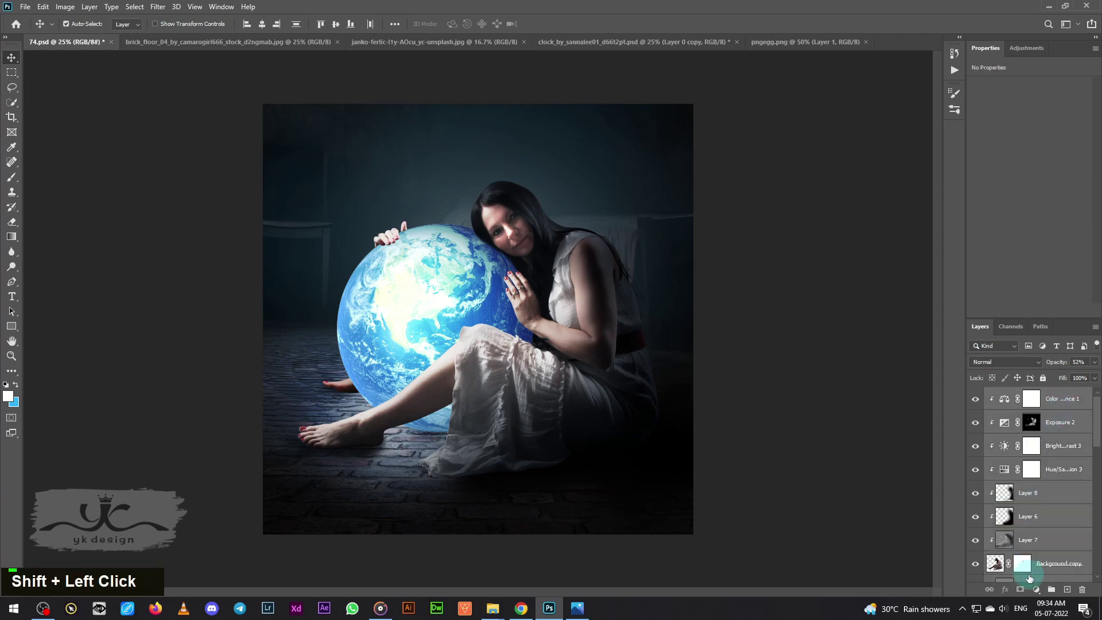
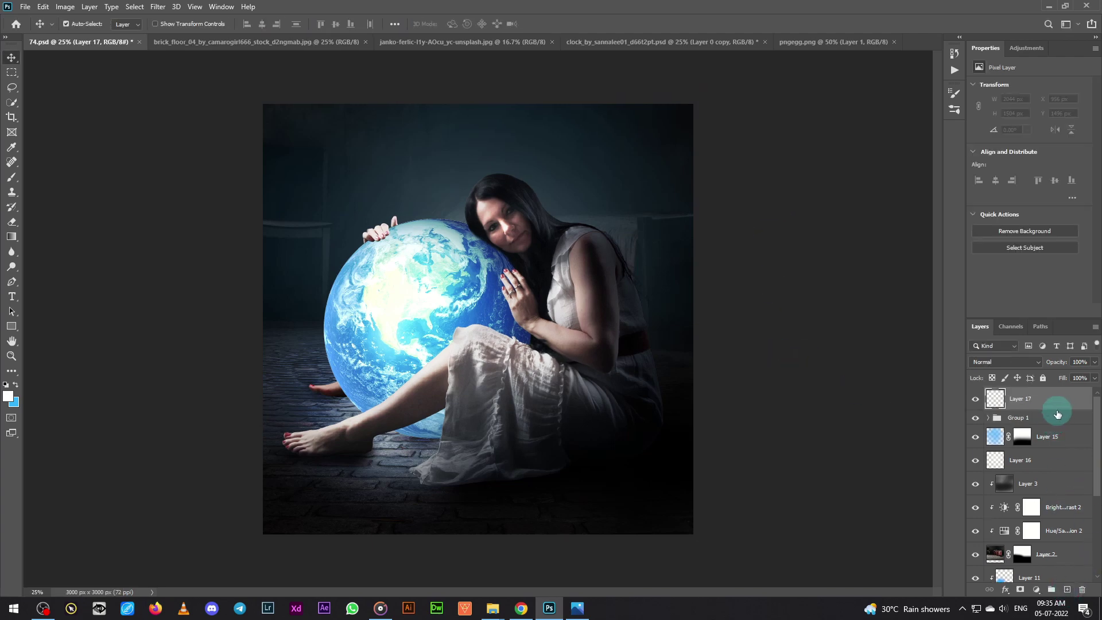
Apply Oil Paint to merged Layer 17 at 46% opacity and mask it off the woman's face with a smaller brush.
type("ē|")
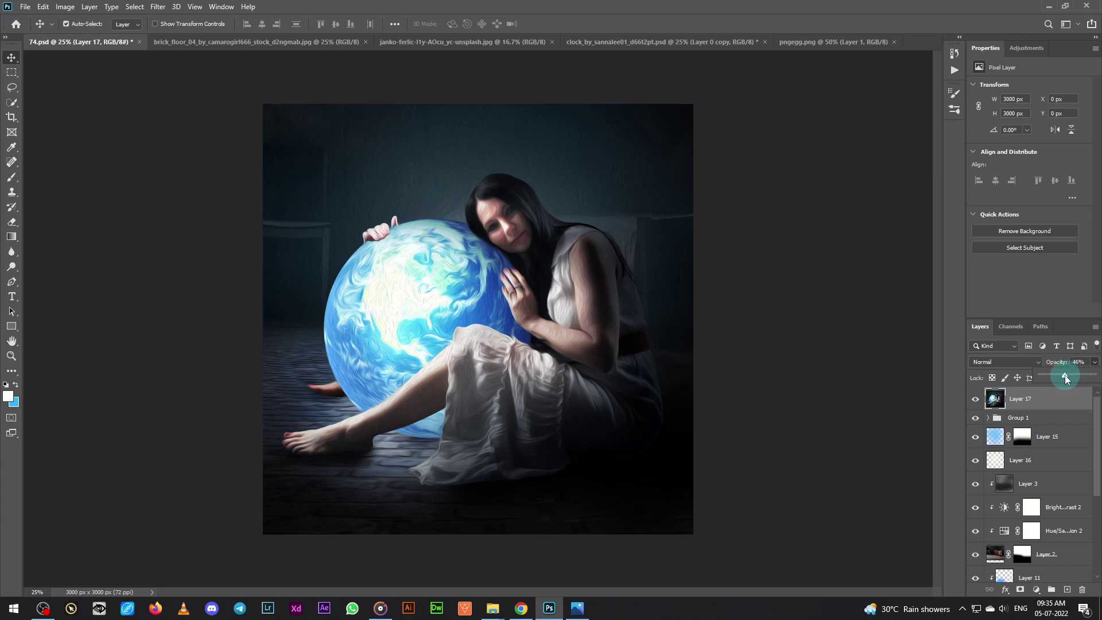
double_click(976, 403)
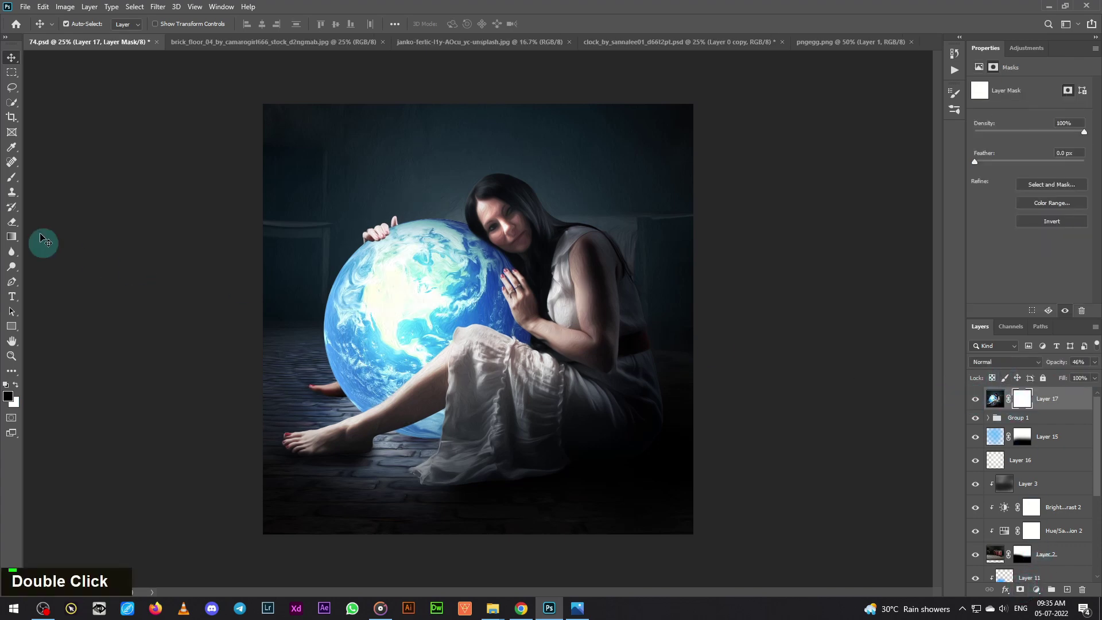
type("[[[[[[[[[[[[[[[[[[[[[[[[")
type("[[[")
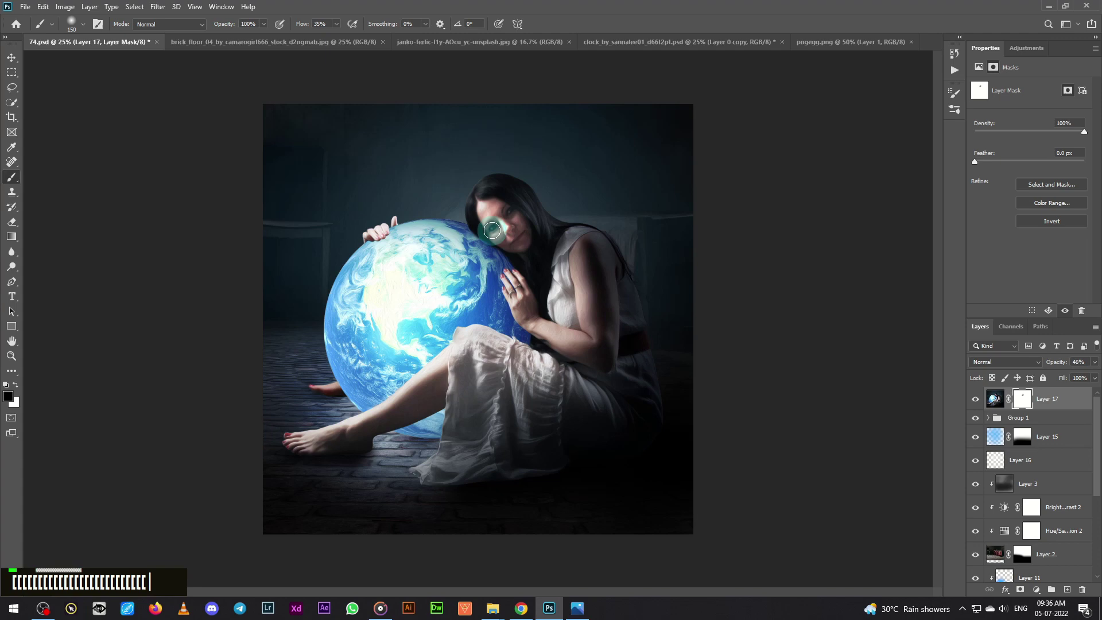